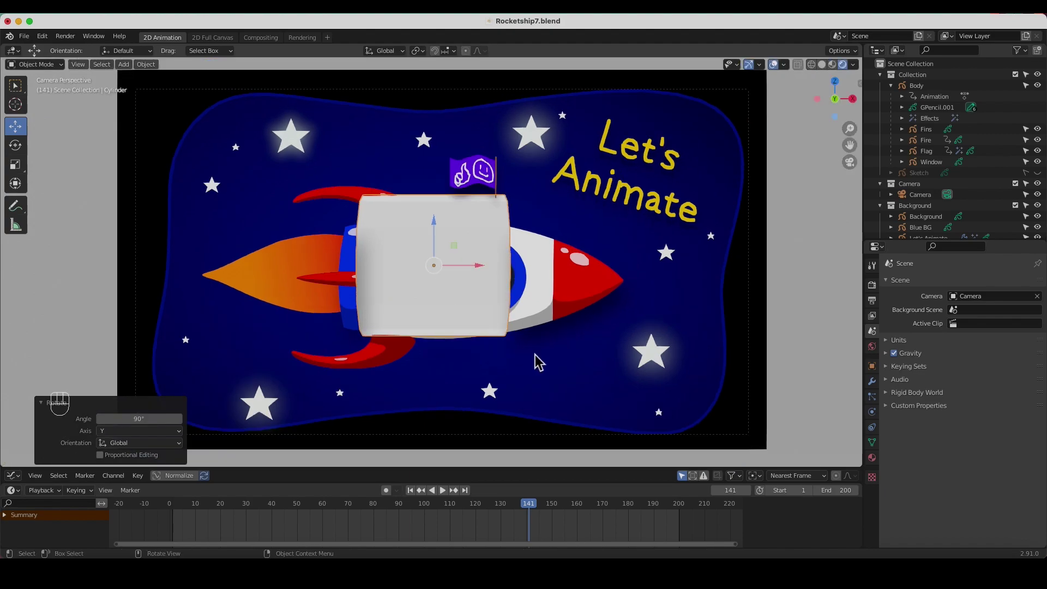
Scale the cylinder and stretch it along the rocket body, checking it in camera view
key("s")
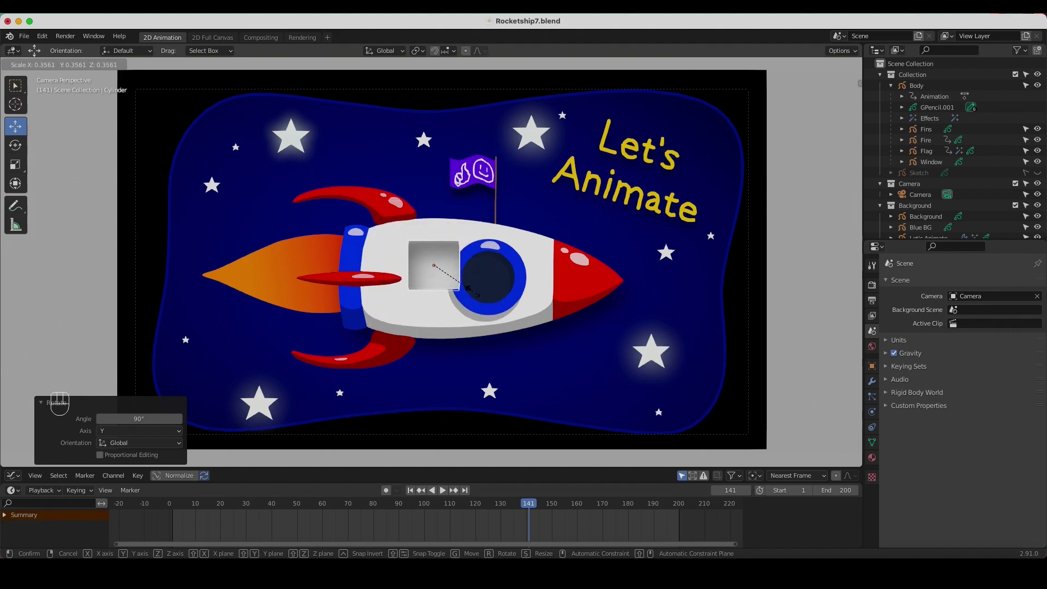
left_click(480, 300)
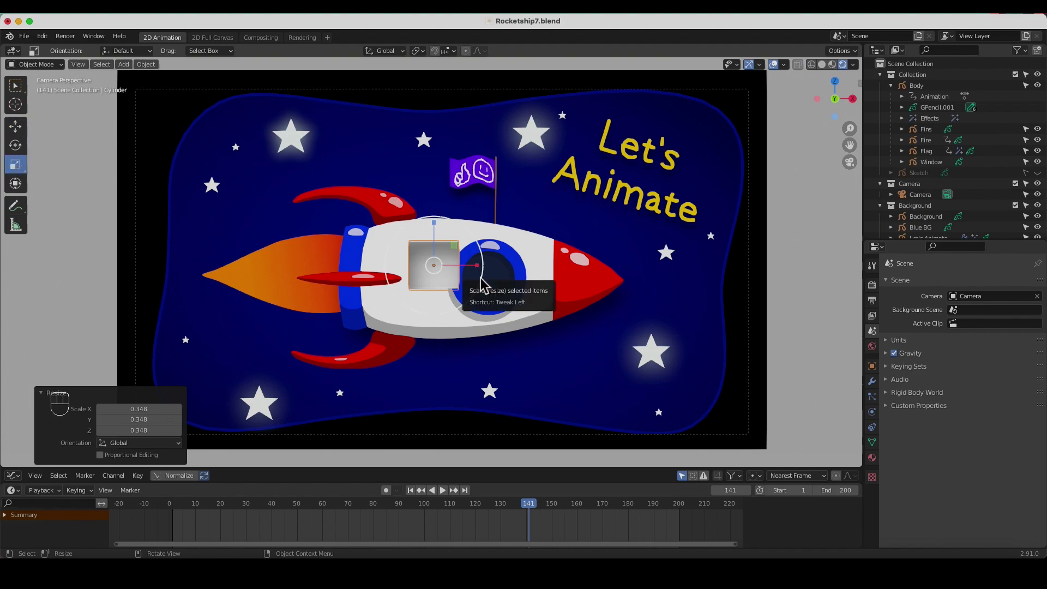
left_click_drag(485, 274, 556, 282)
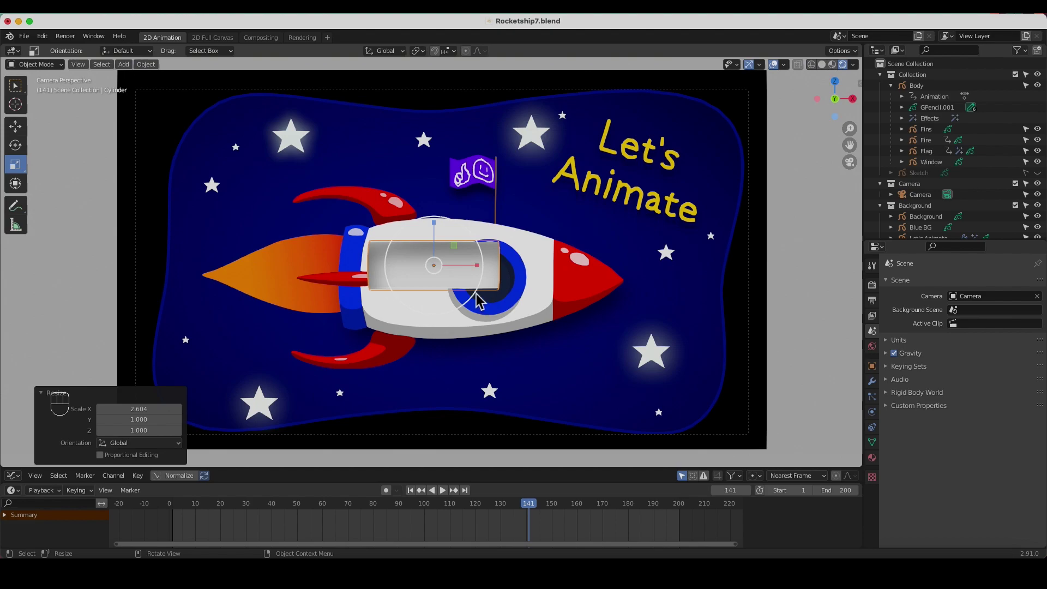
left_click_drag(460, 286, 466, 291)
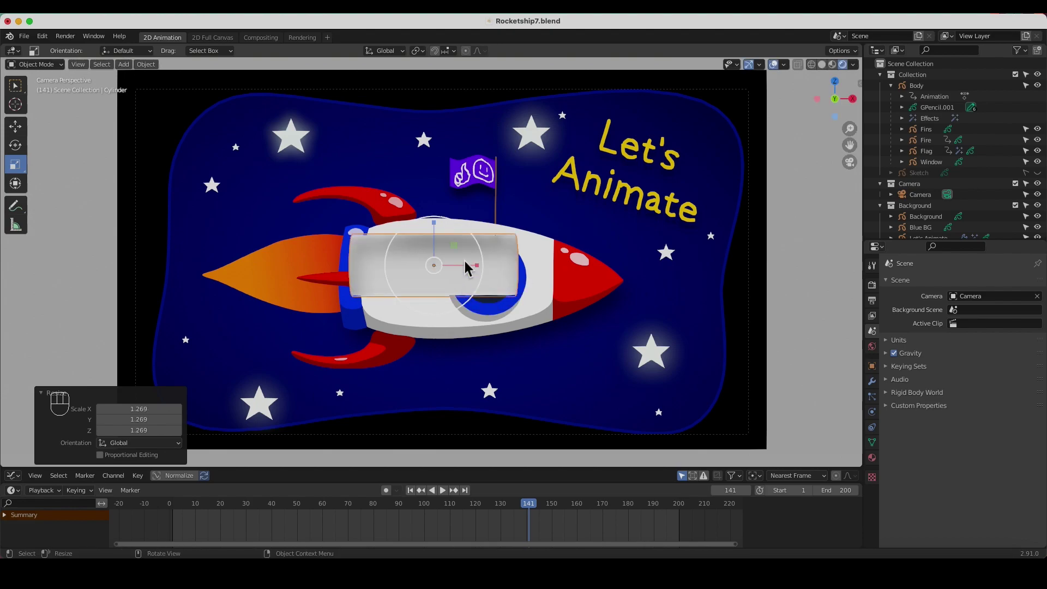
key("KP_0")
key("KP_0")
Move the cylinder toward the rocket's tail and shorten it to fit inside the body
left_click(24, 132)
left_click_drag(442, 278, 423, 290)
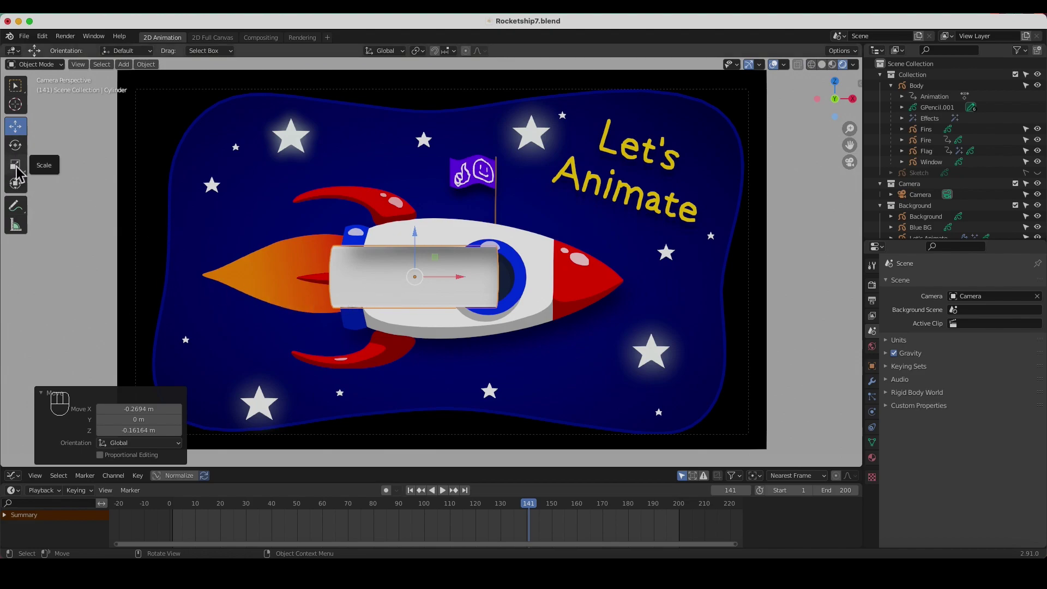
left_click(21, 172)
left_click_drag(465, 285, 453, 284)
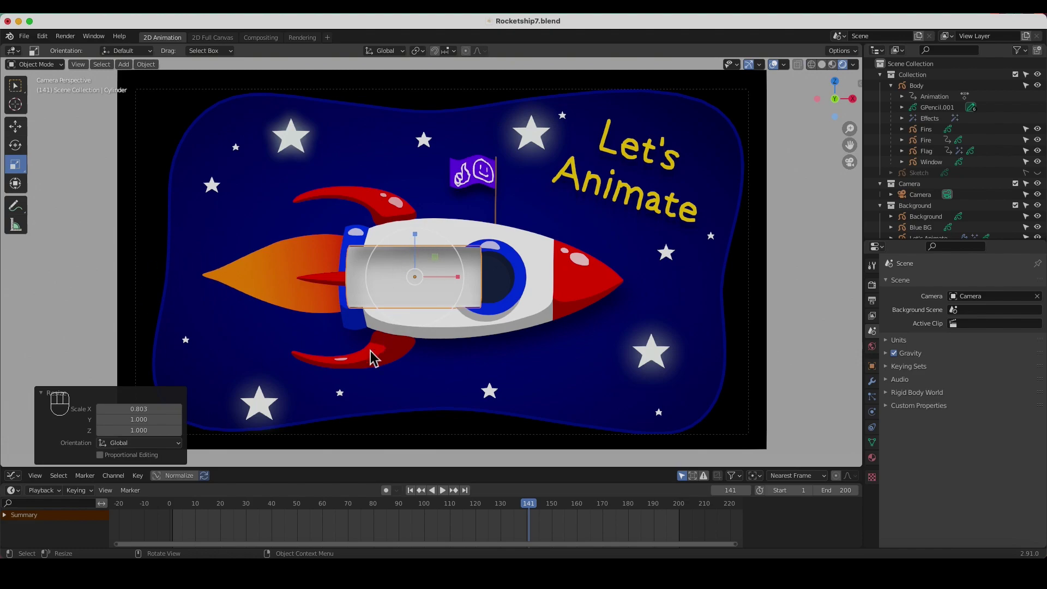
Save the file, add a particle system to the cylinder and play back to watch the grey particles
key("super+s")
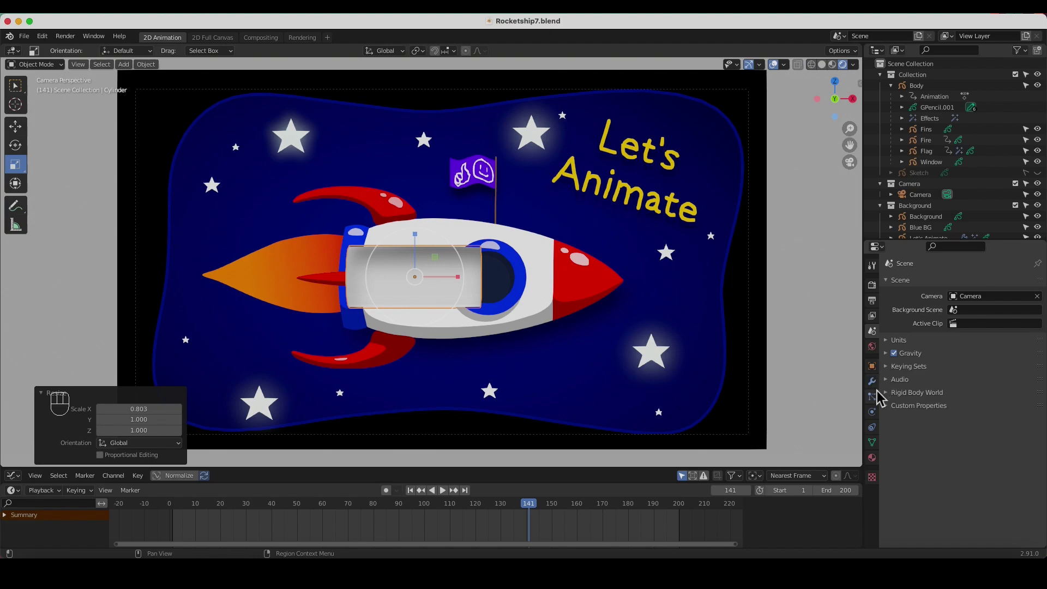
left_click(878, 404)
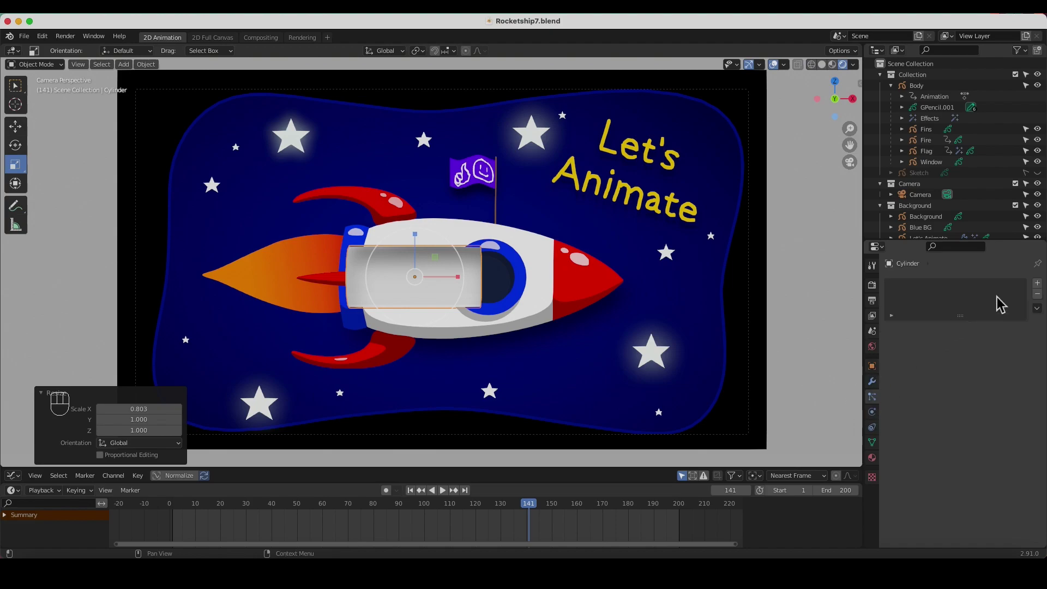
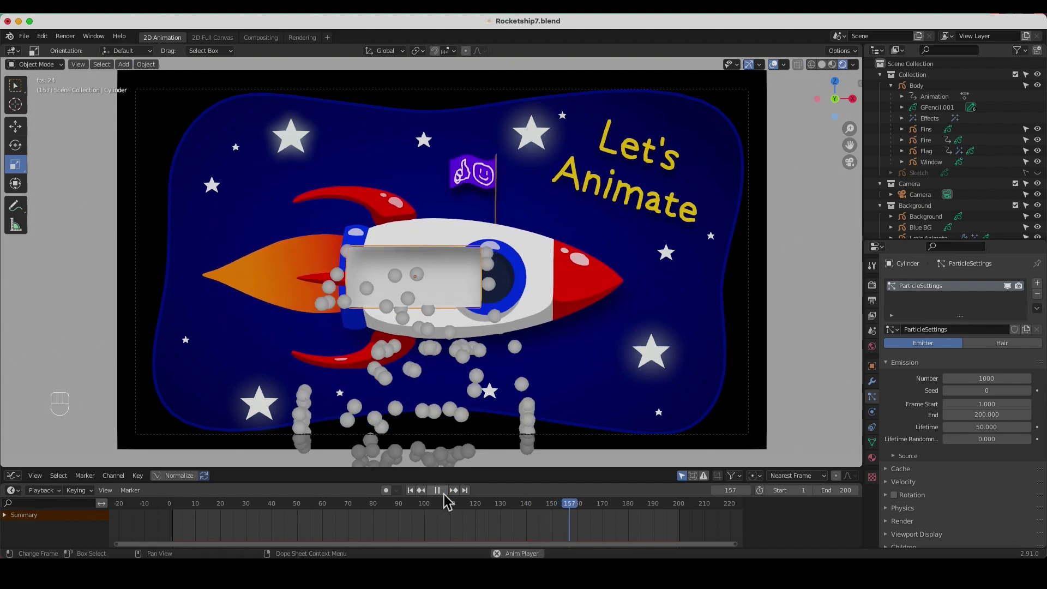
left_click(448, 500)
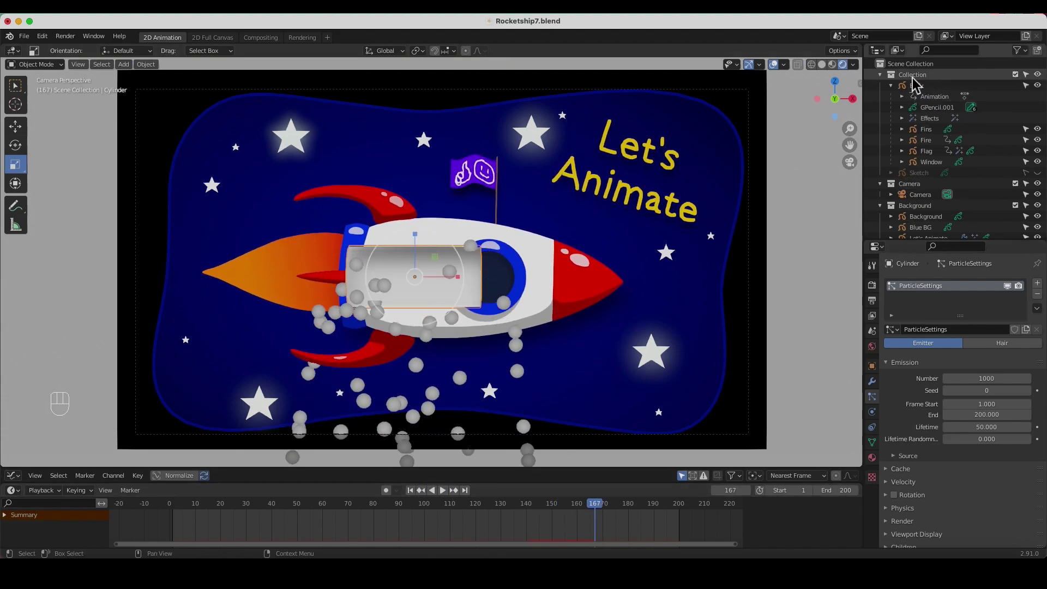
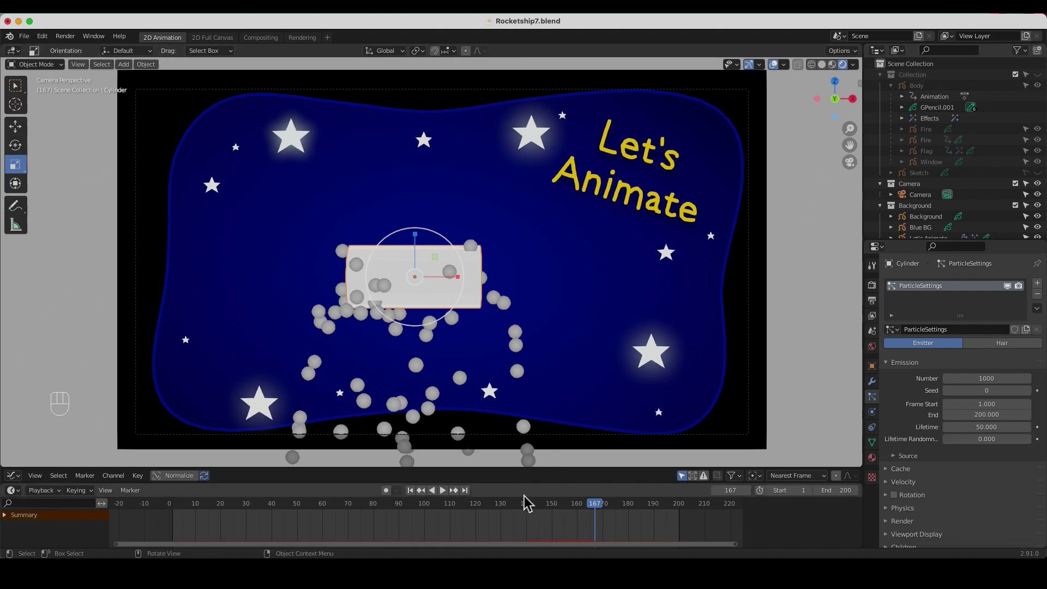
left_click(448, 497)
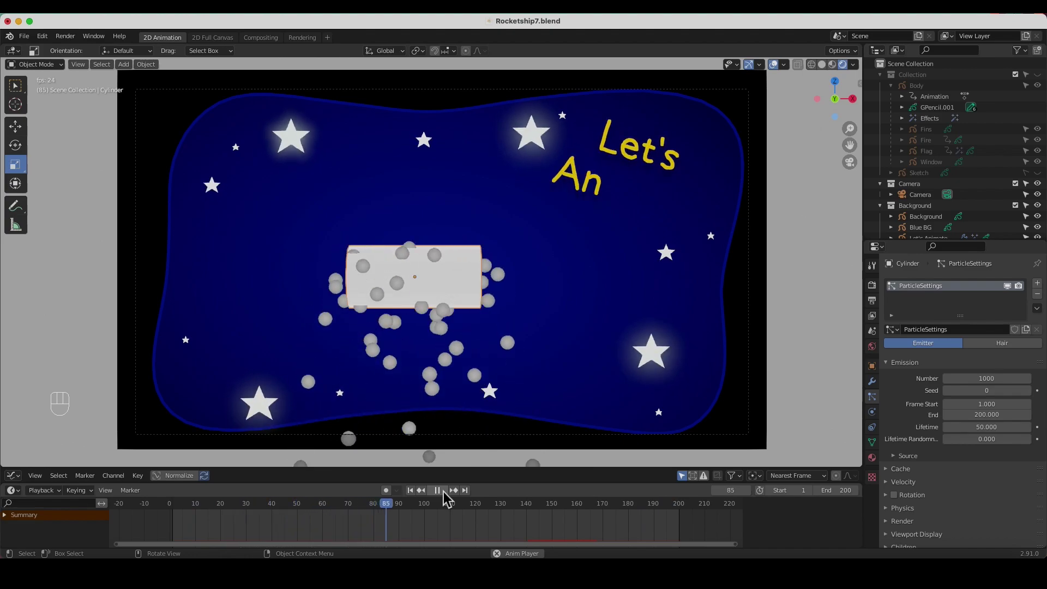
key("space")
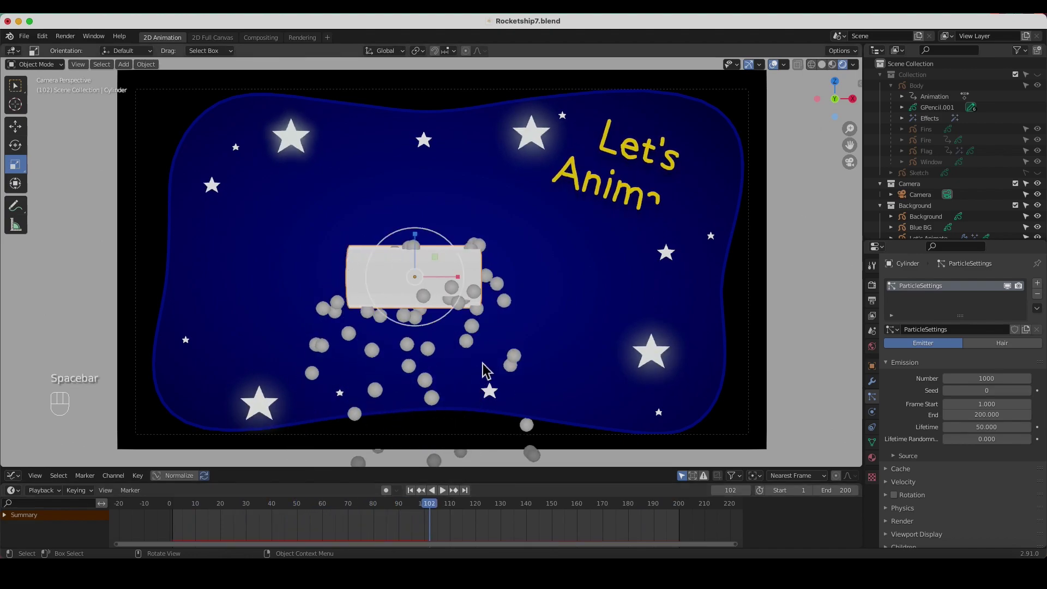
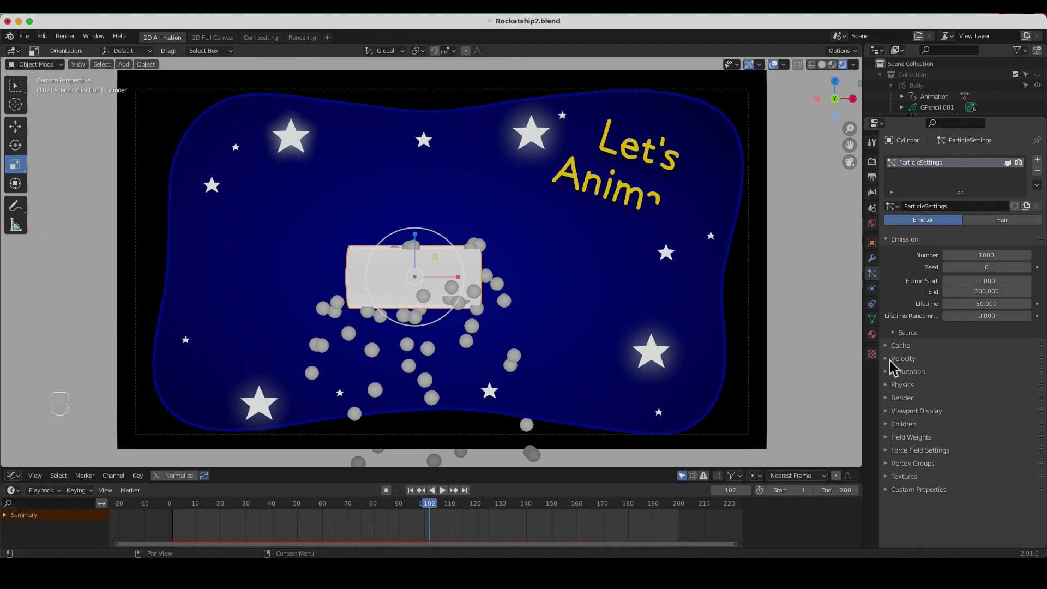
Expand Physics and Field Weights, set gravity weight and normal velocity to 0, and preview playback
left_click_drag(893, 368, 894, 394)
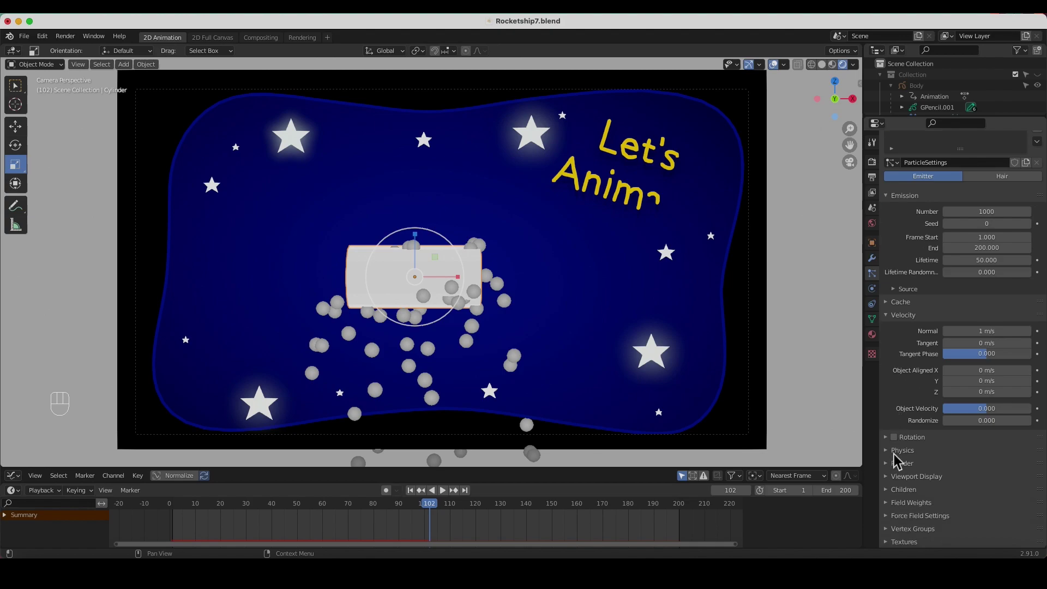
left_click(894, 460)
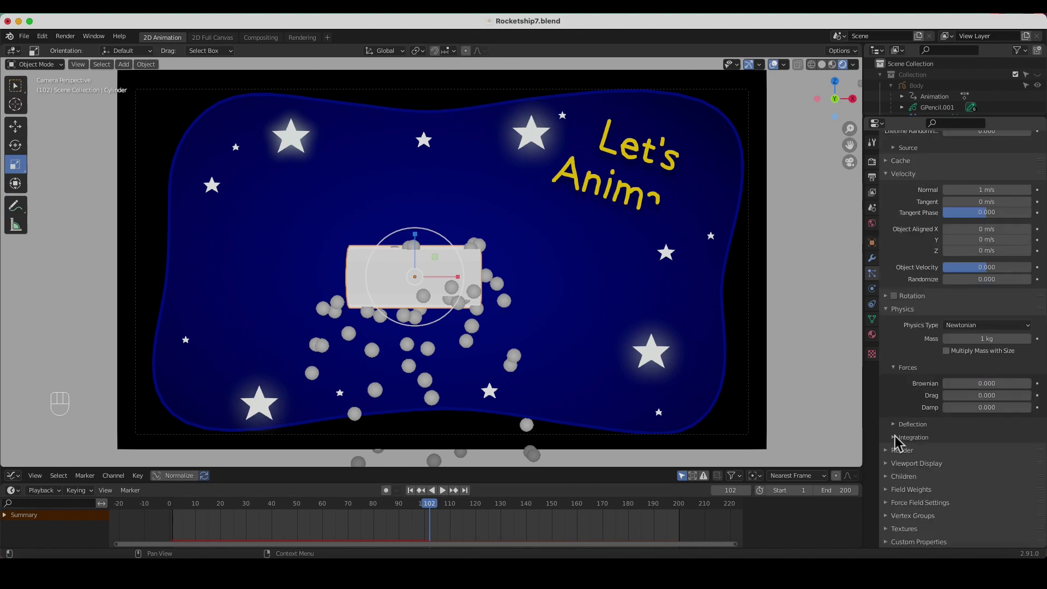
left_click(891, 497)
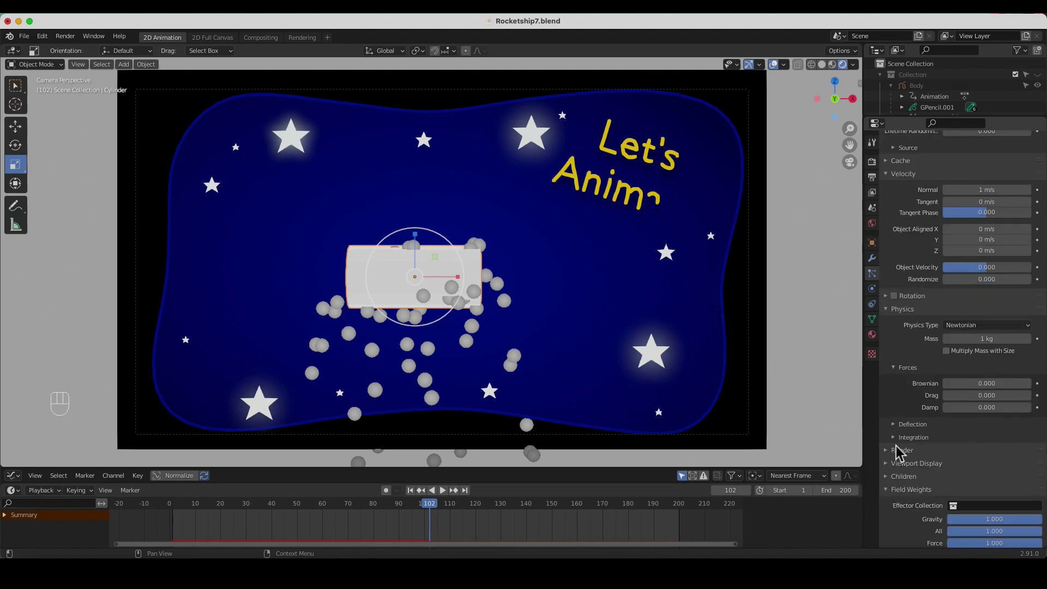
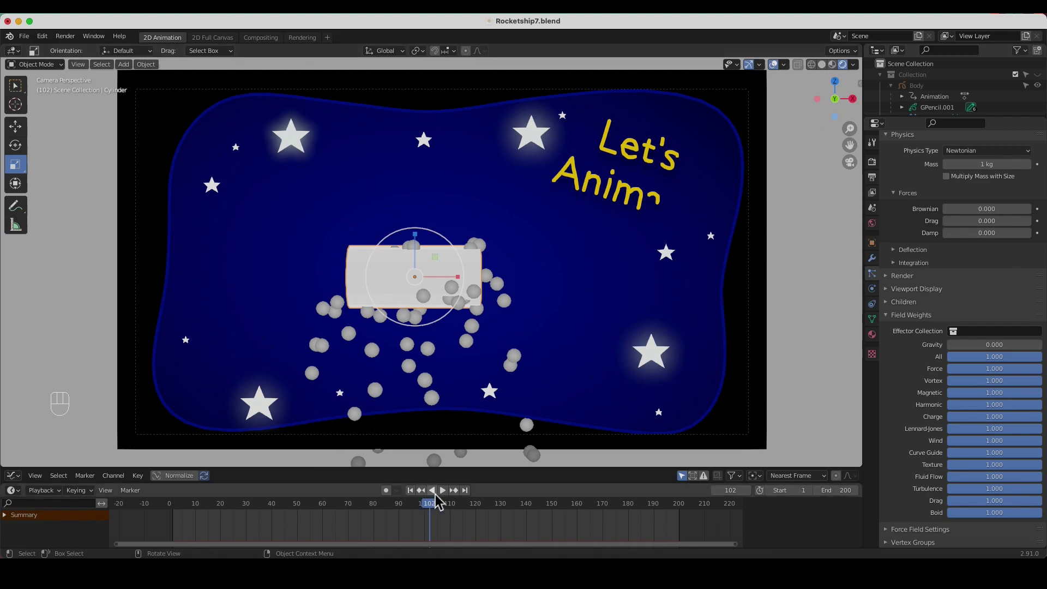
left_click(449, 499)
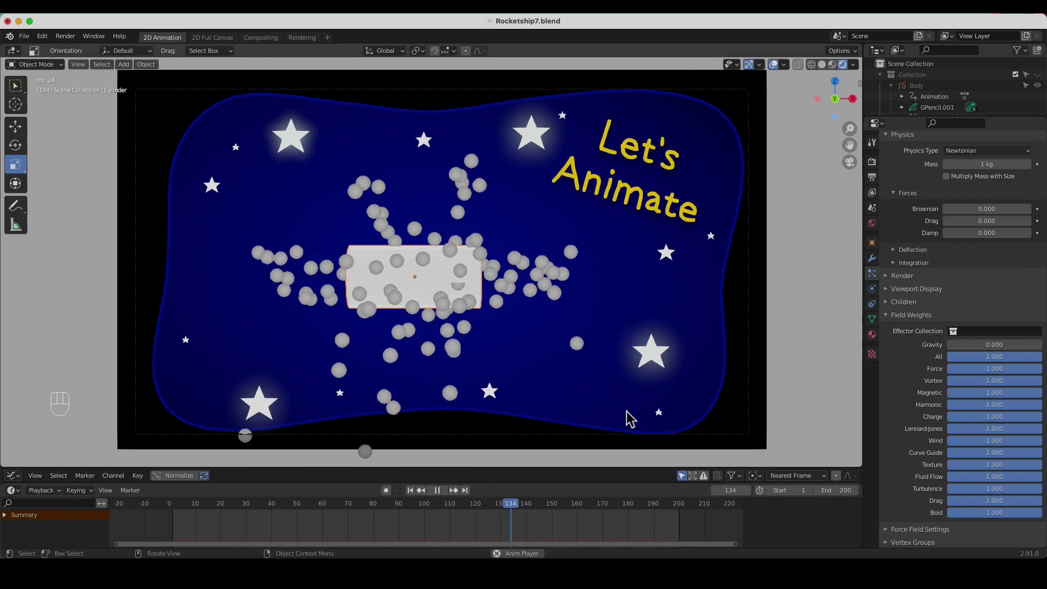
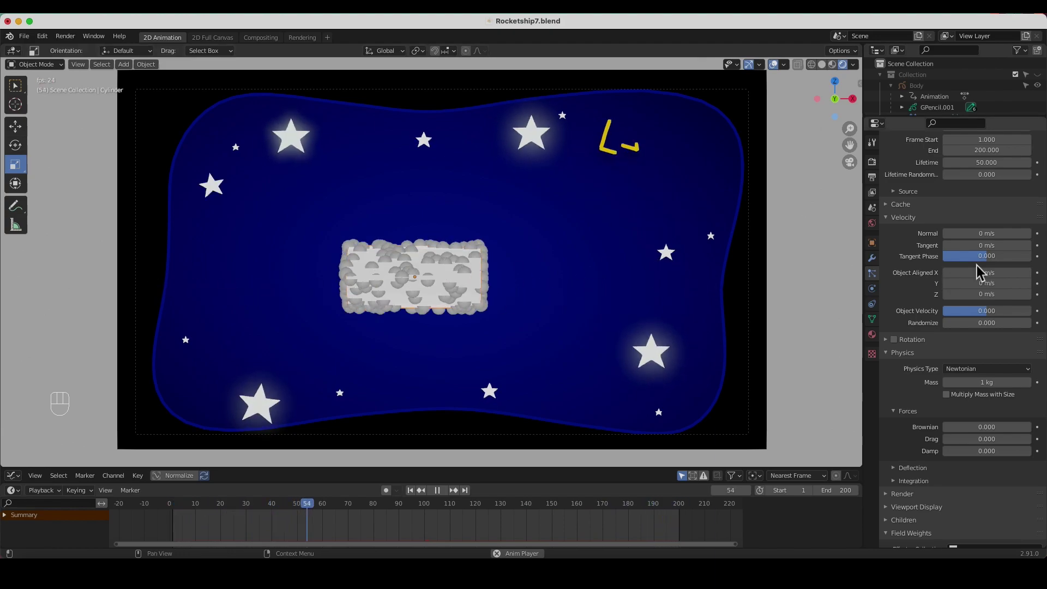
Raise the object-aligned X velocity to about 1.63 m/s so particles stream backward
left_click_drag(980, 278, 980, 278)
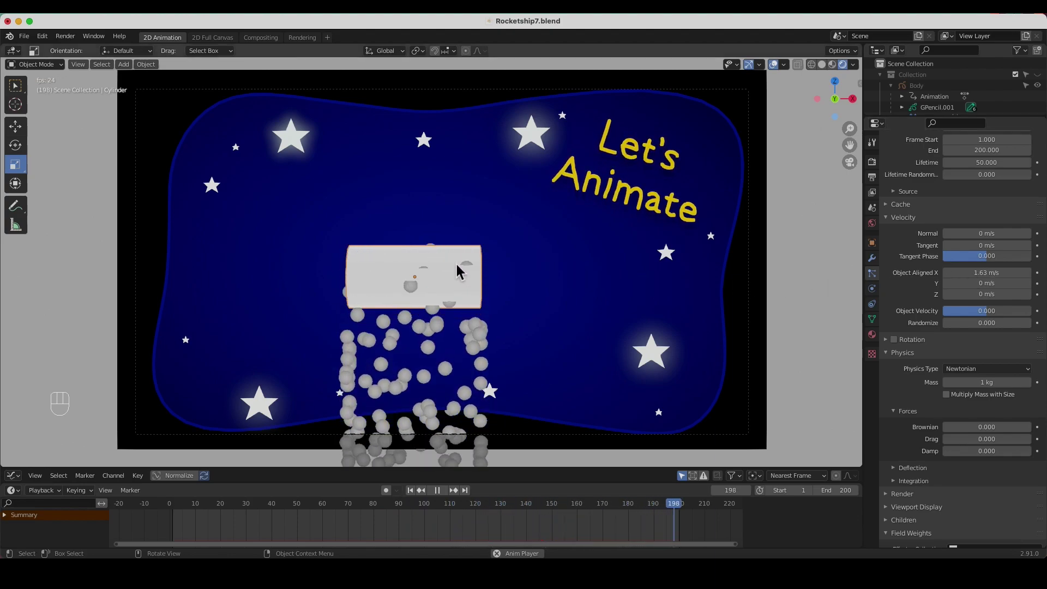
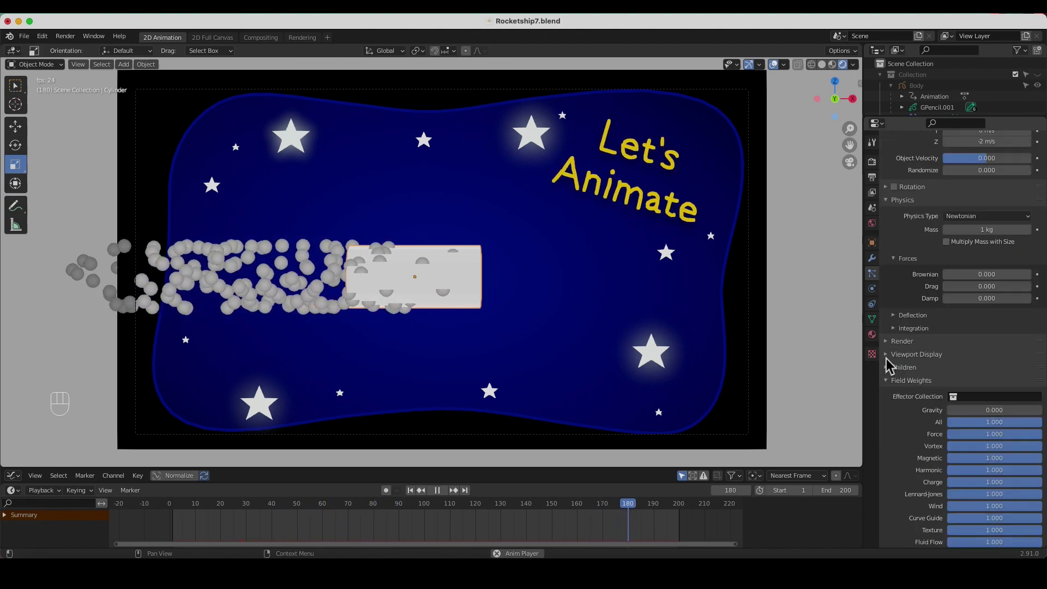
Uncheck Show Emitter for both render and viewport so only the particle trail shows
left_click(892, 364)
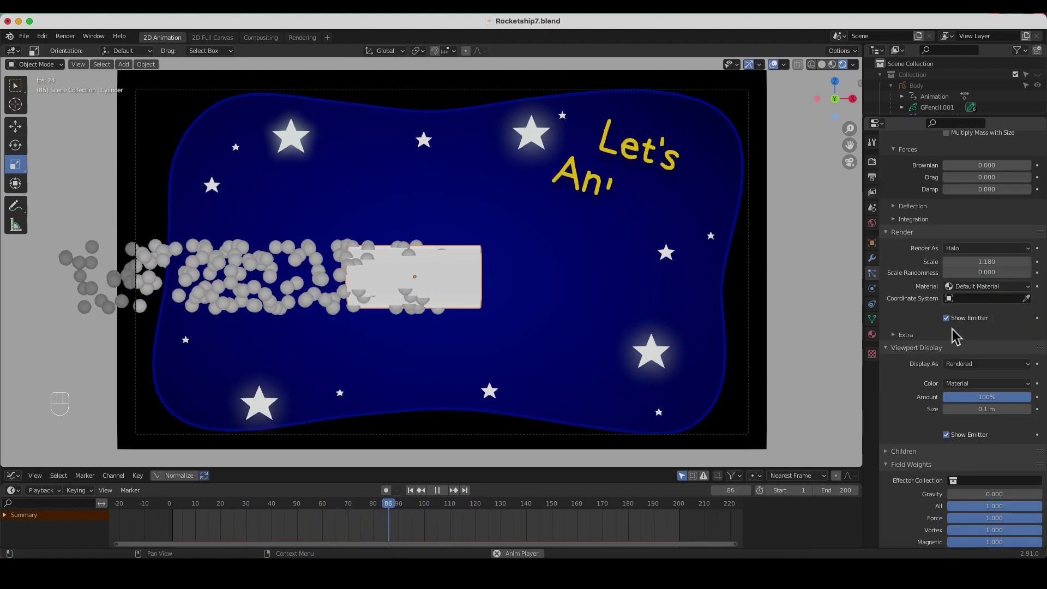
left_click(953, 326)
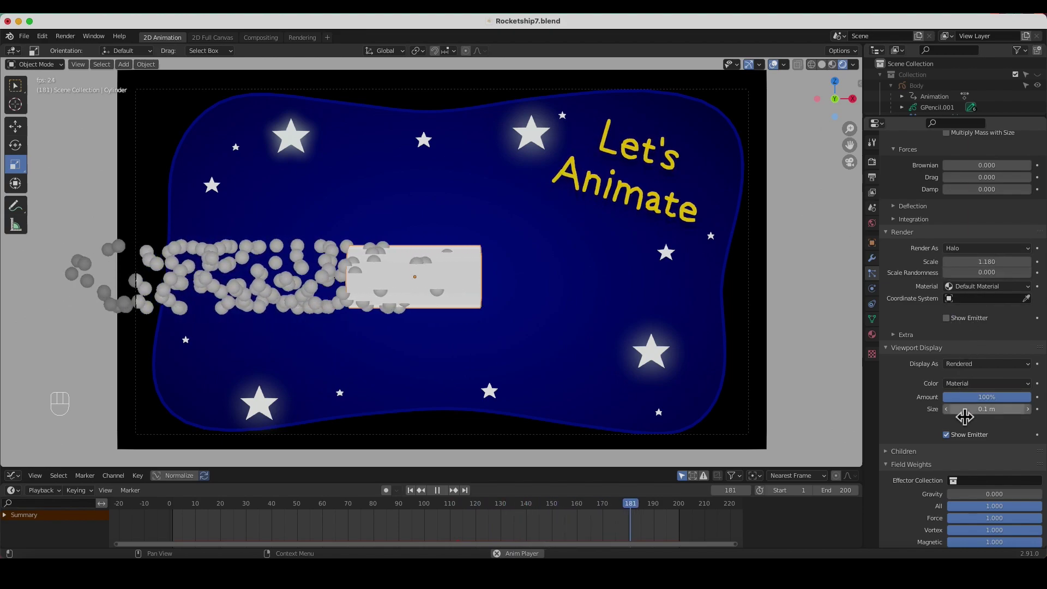
left_click(953, 444)
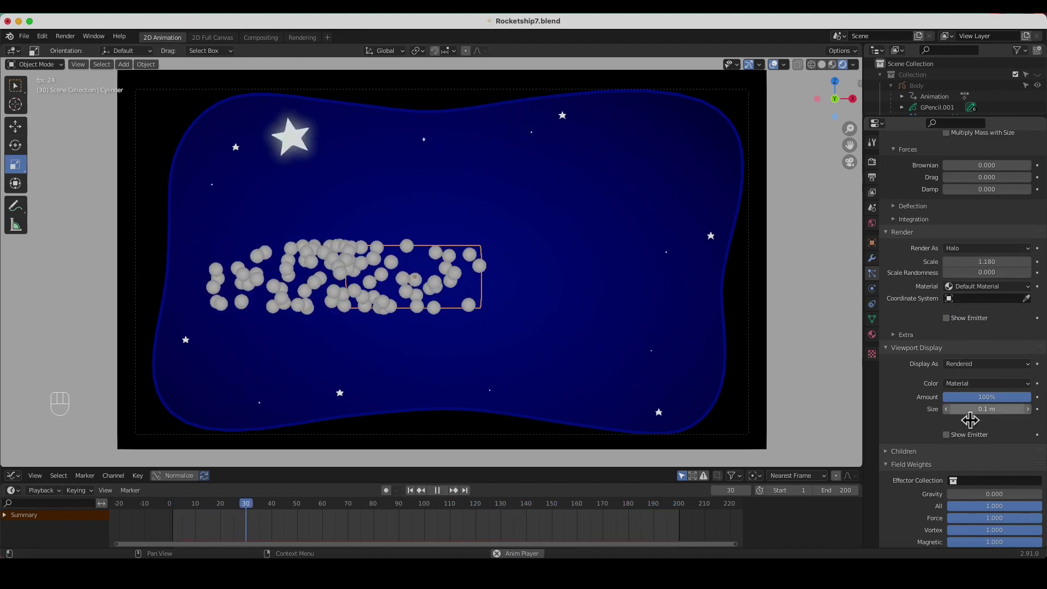
left_click_drag(974, 415, 973, 416)
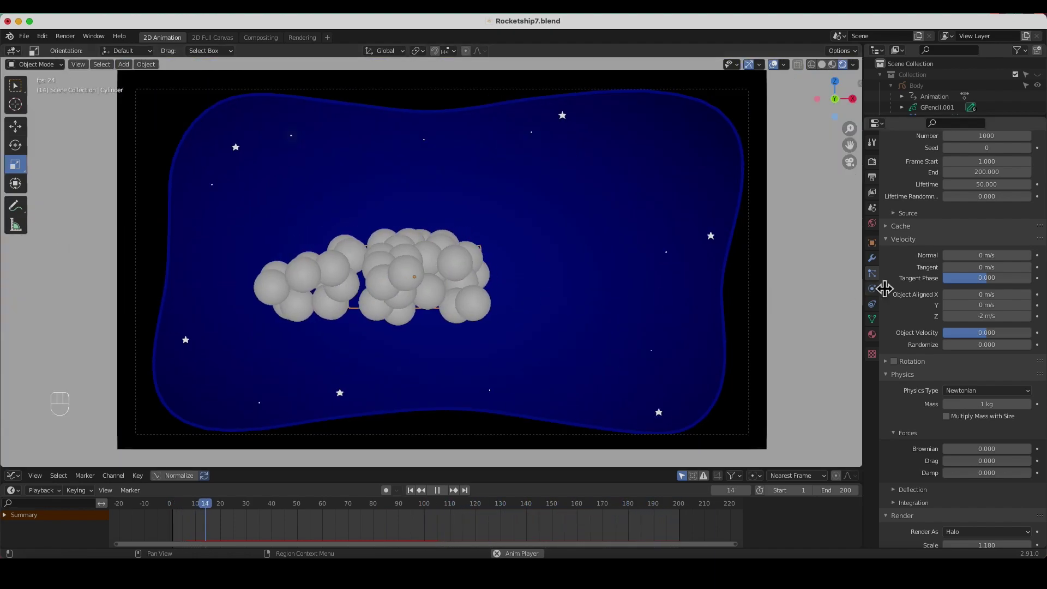
Set particle Number to 500 with a 30-frame lifetime, save Rocketship7.blend and scrub playback back to frame 115
left_click_drag(1002, 142, 995, 158)
key("KP_0")
key("KP_0")
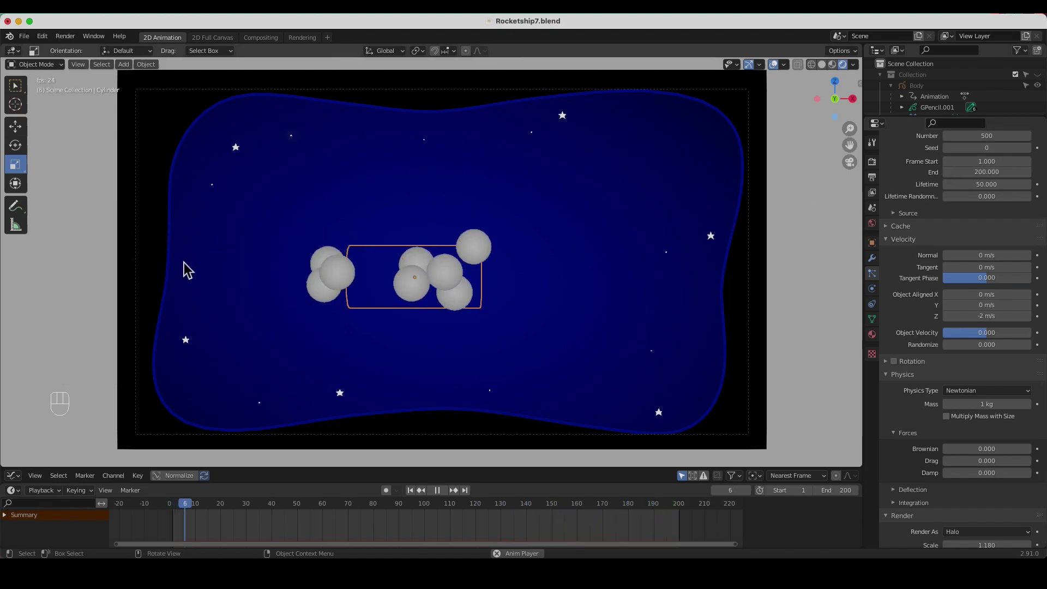
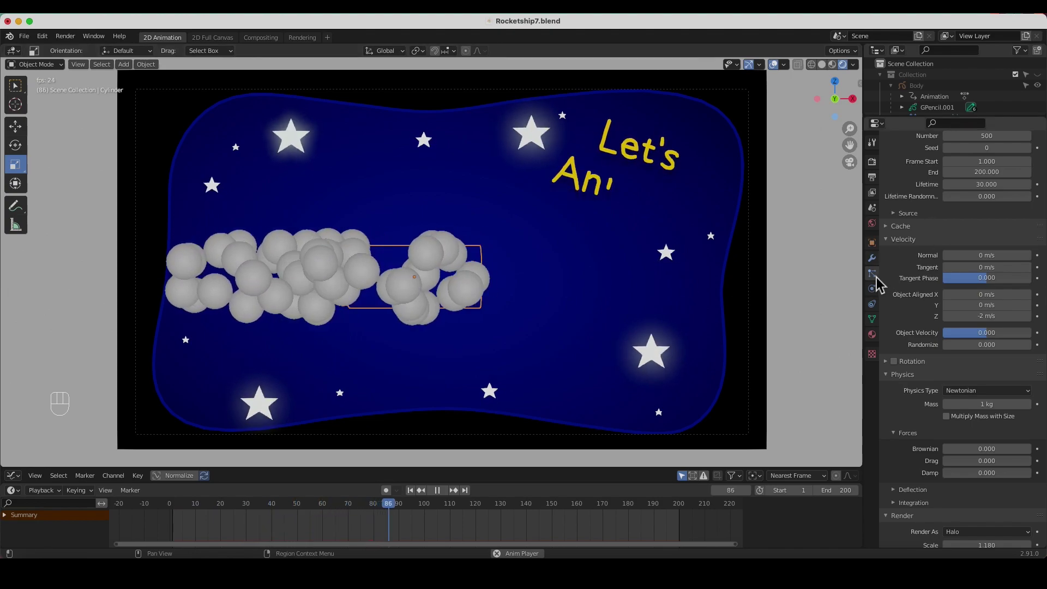
key("super+s")
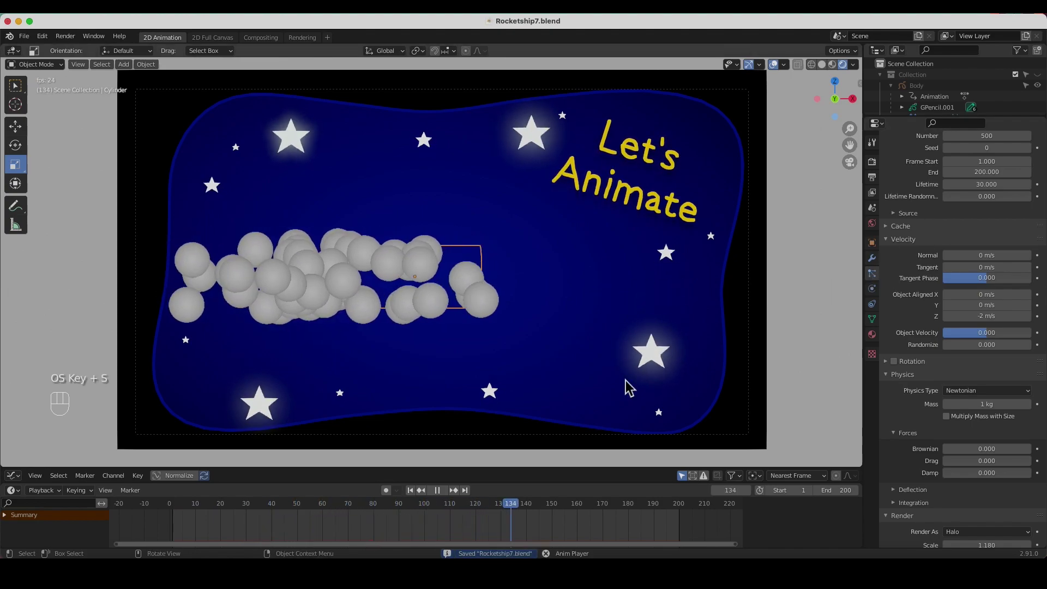
left_click(444, 495)
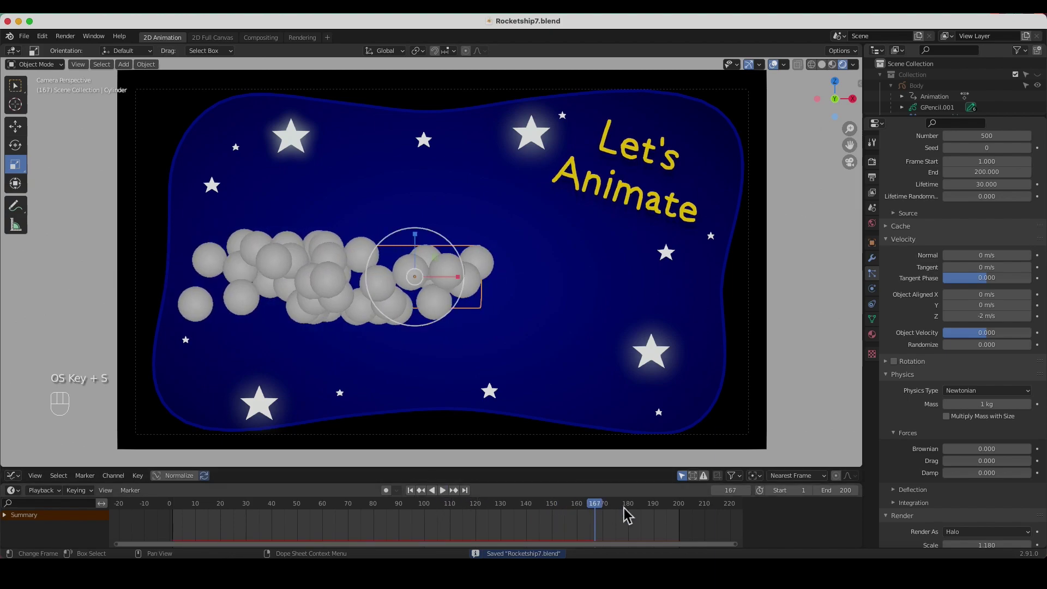
left_click_drag(592, 511, 469, 518)
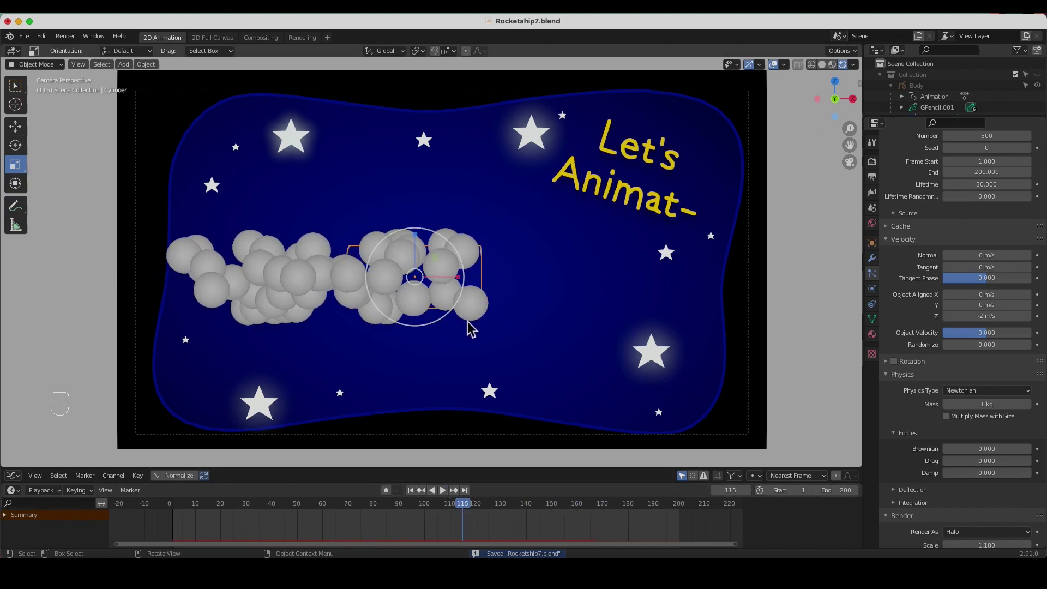
Add a UV sphere and move it to the lower right of the camera view
left_click_drag(131, 71, 593, 305)
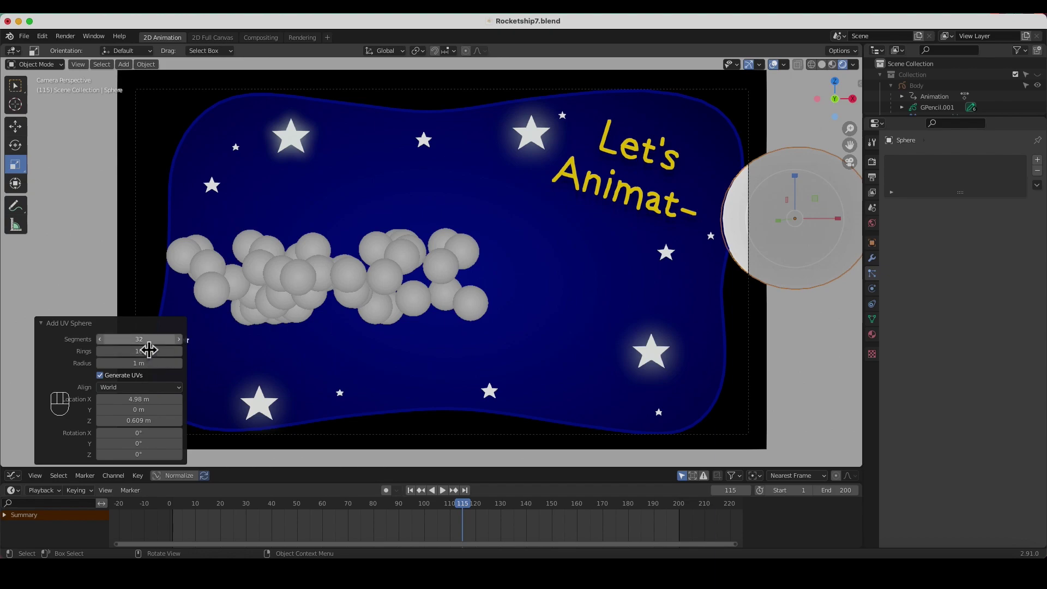
left_click_drag(153, 347, 182, 344)
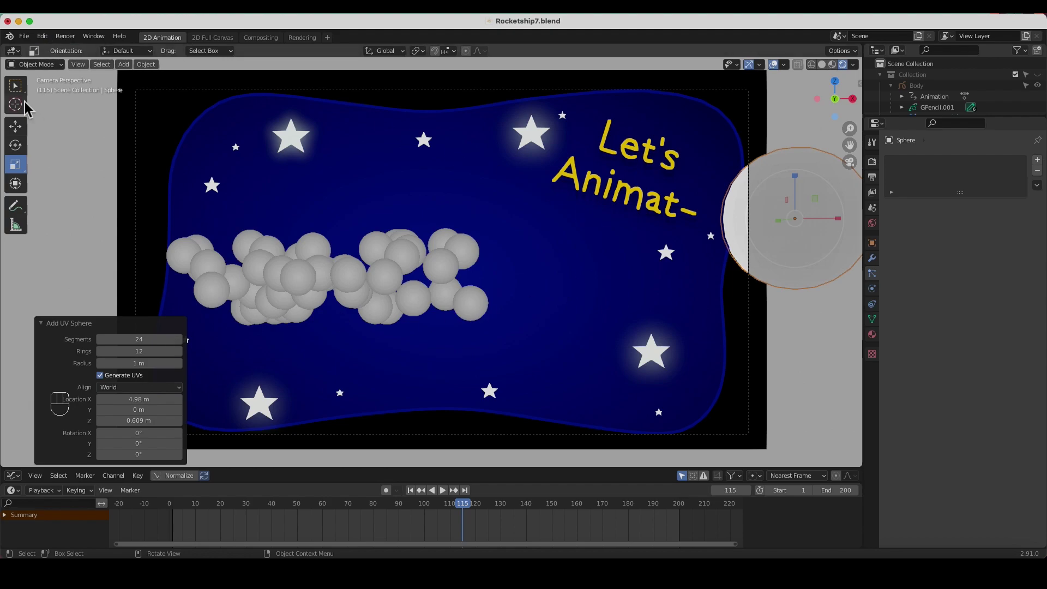
left_click(26, 97)
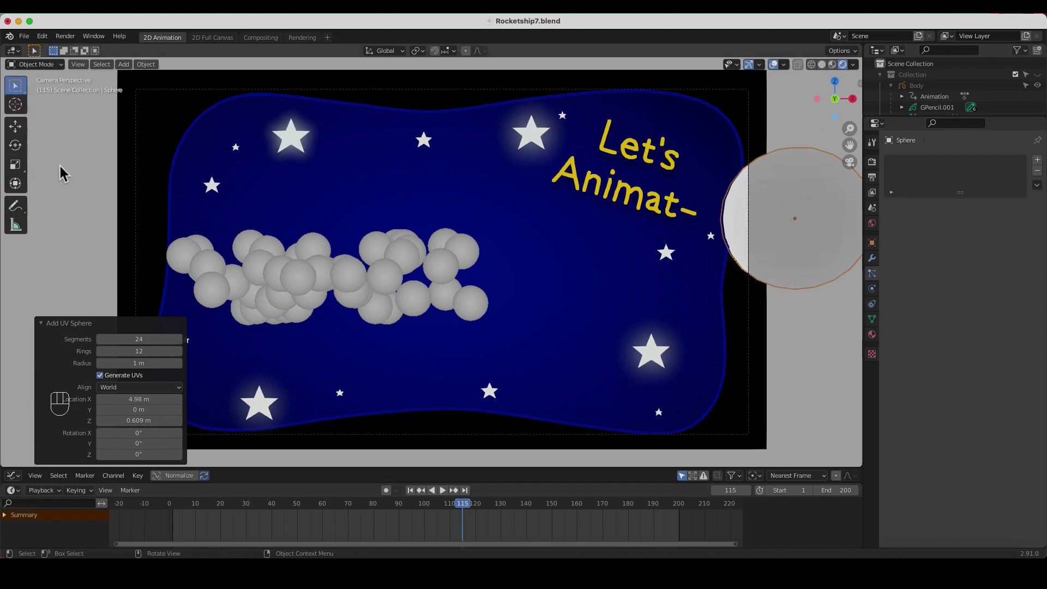
left_click(64, 172)
left_click(759, 231)
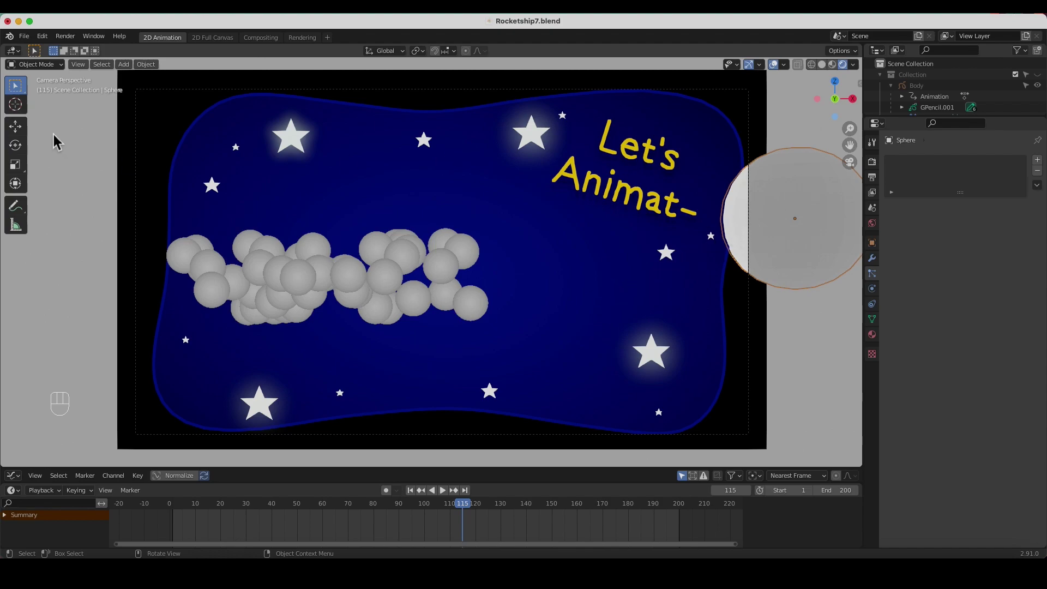
left_click(20, 133)
left_click_drag(802, 224, 592, 358)
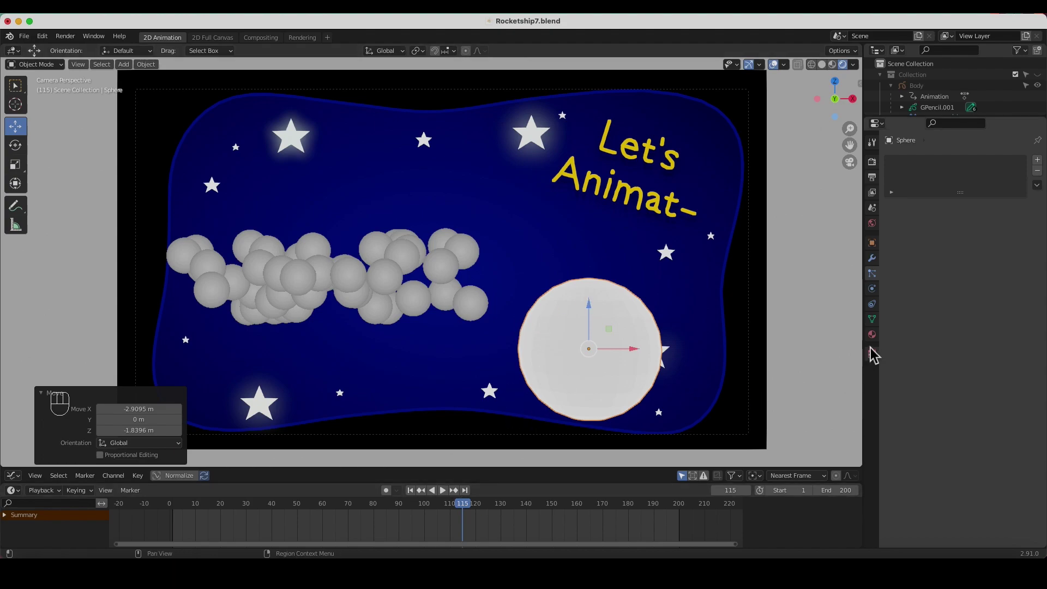
Create a new material for the sphere with a red base colour
left_click(877, 347)
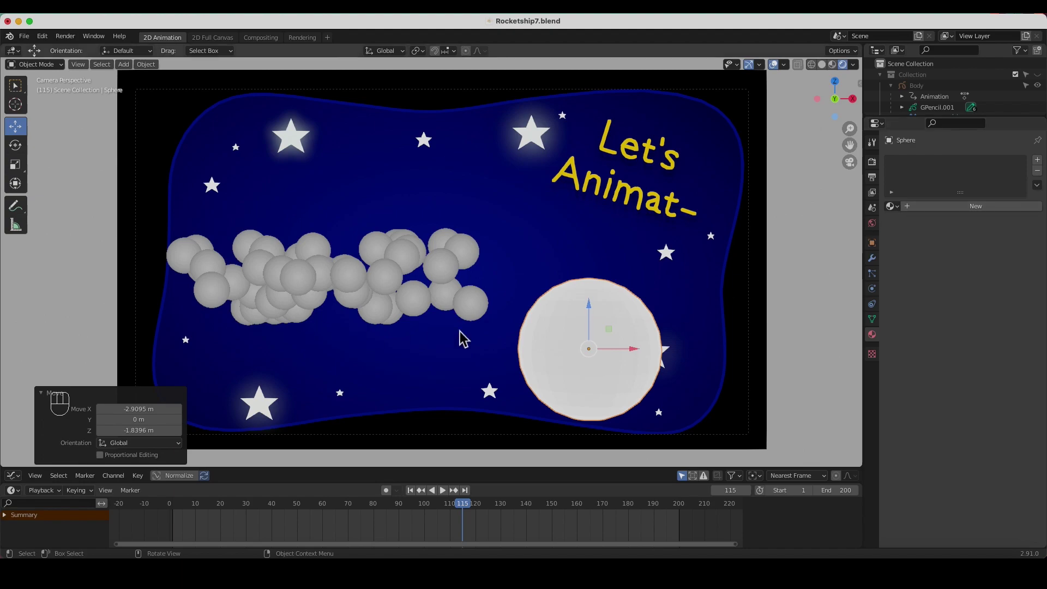
left_click(950, 215)
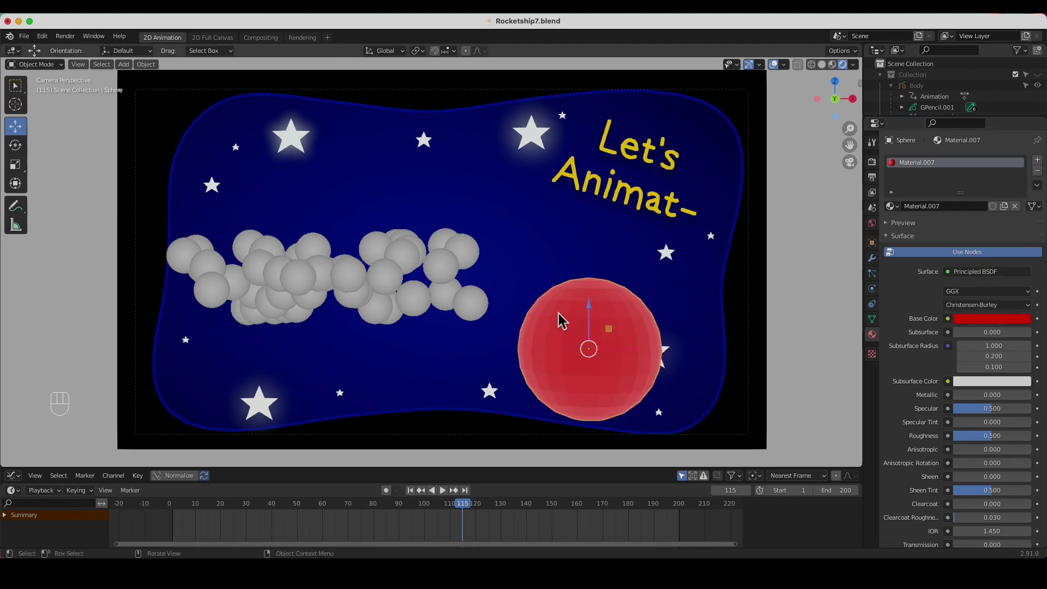
left_click_drag(564, 319, 520, 321)
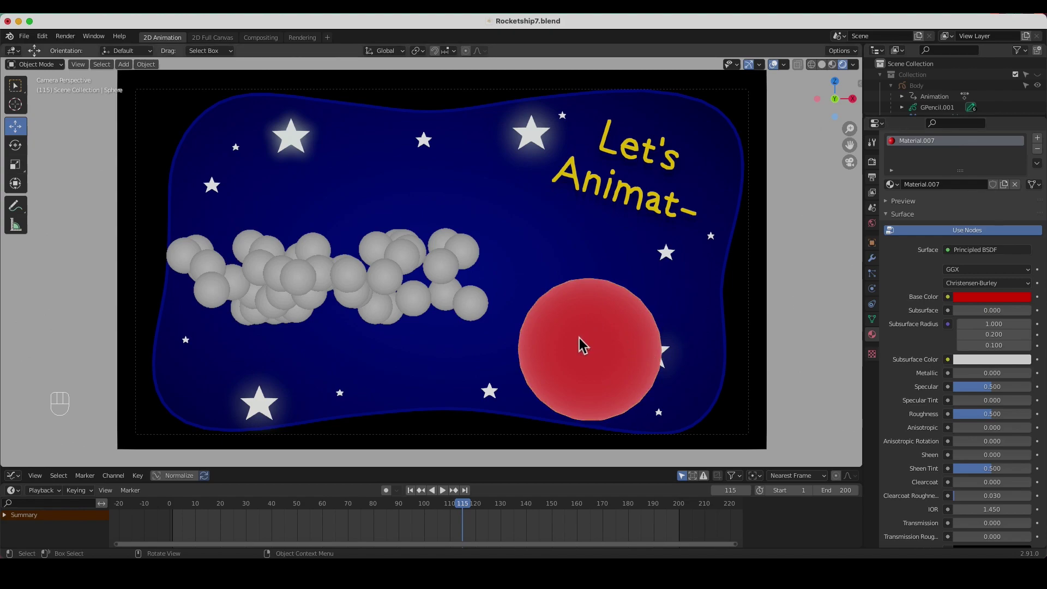
Render the emitter's particles as instances of the Sphere and shrink their scale to about 0.37
left_click(454, 276)
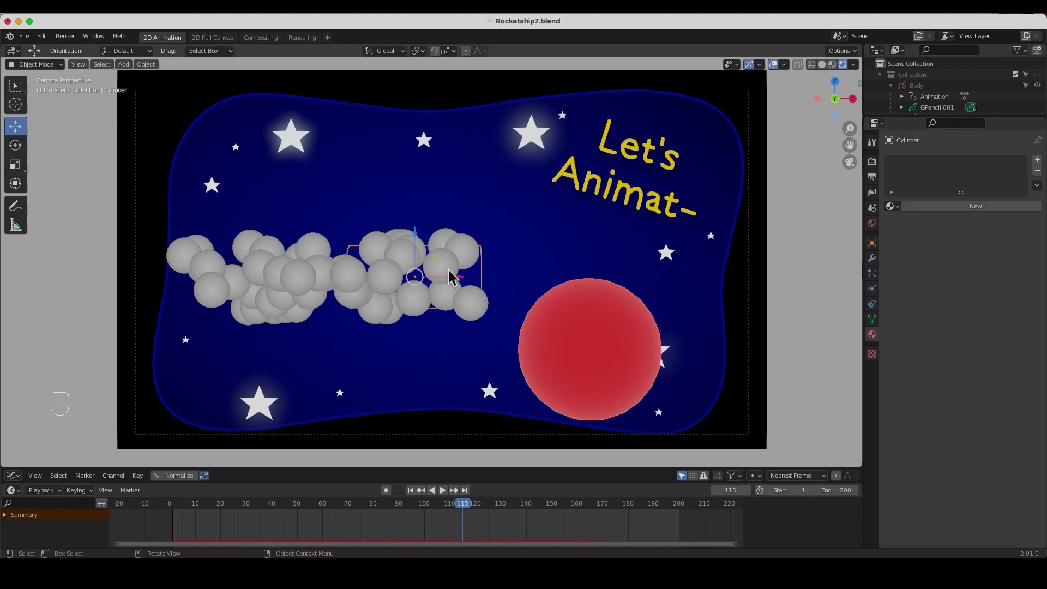
left_click(879, 282)
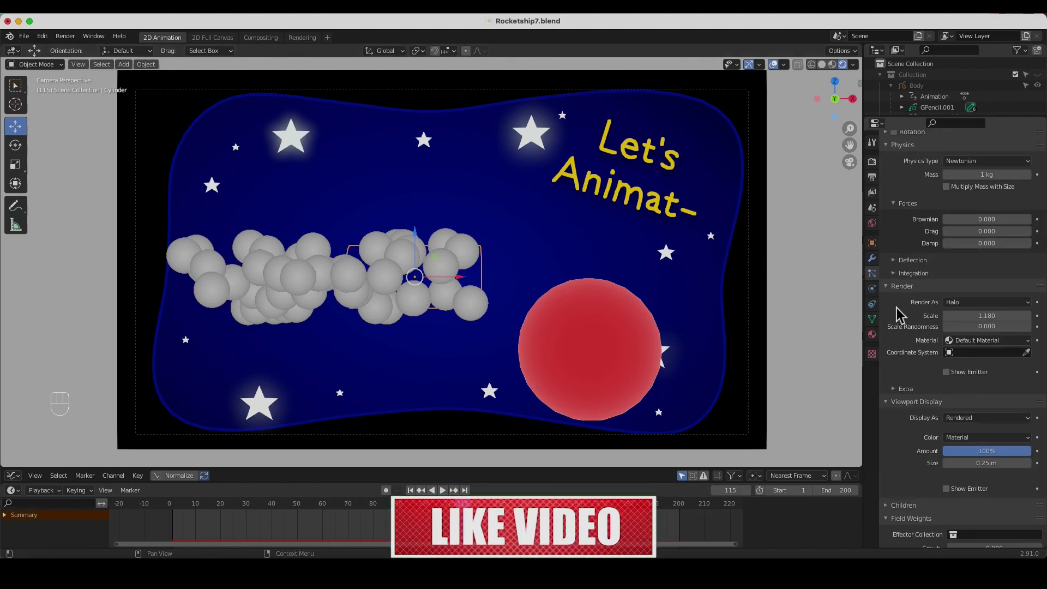
left_click_drag(1034, 311, 968, 370)
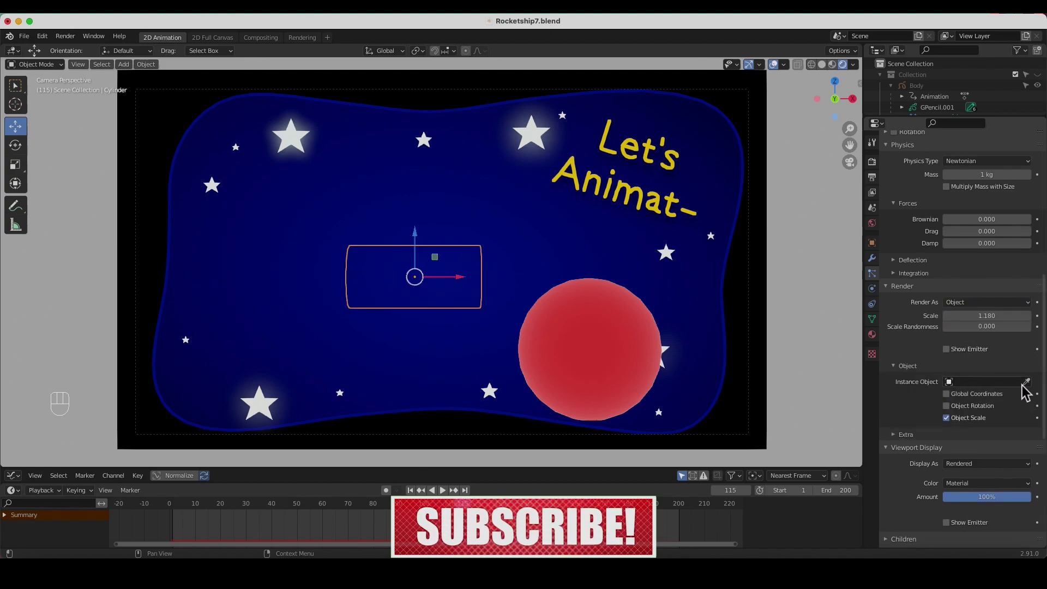
left_click(1031, 389)
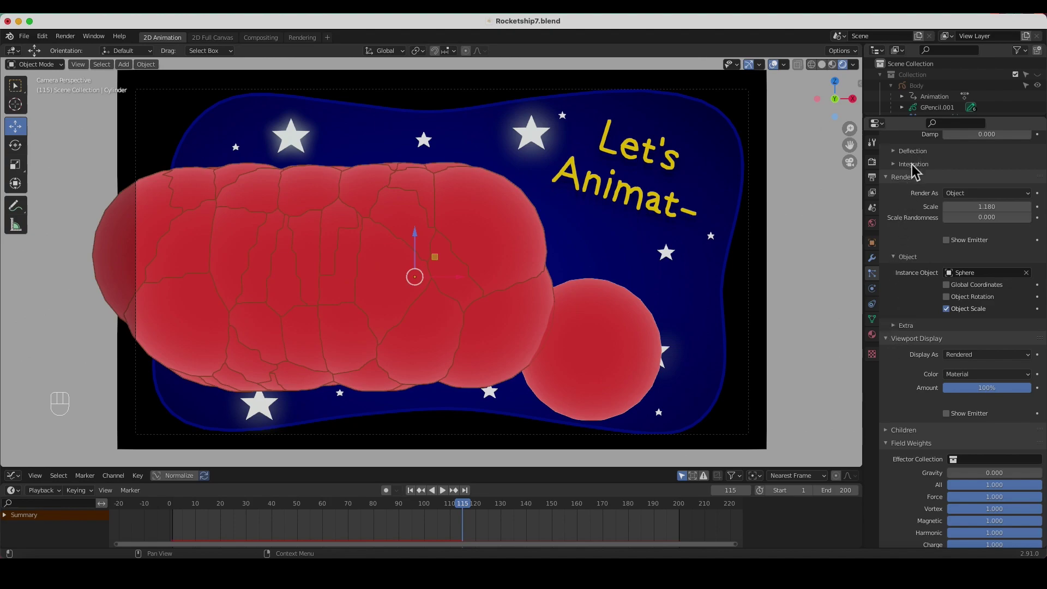
left_click_drag(986, 214, 986, 216)
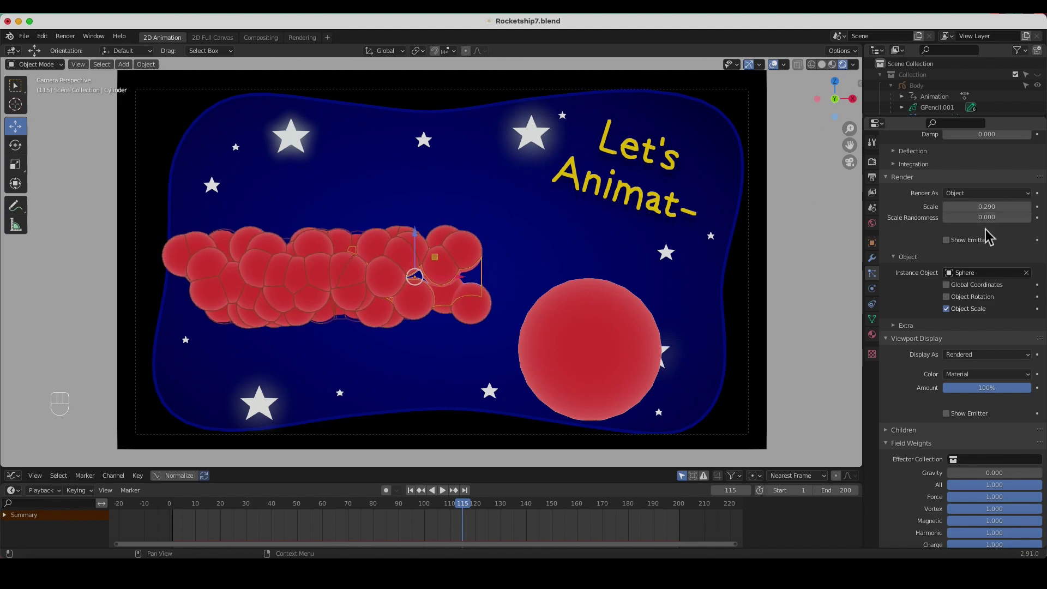
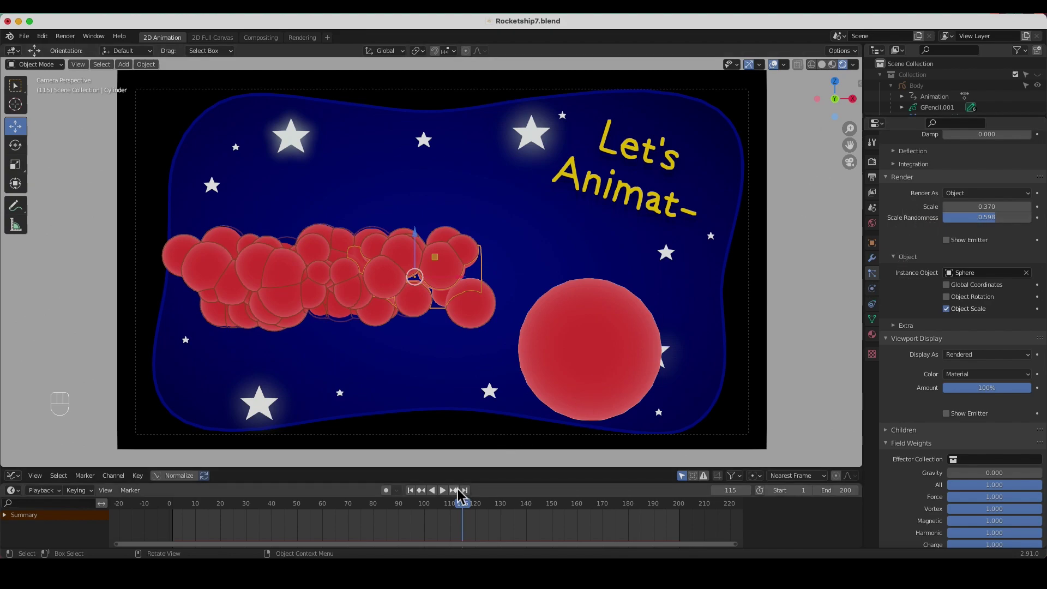
Play the animation and set the particles' velocity Randomize to 0.37
left_click(449, 499)
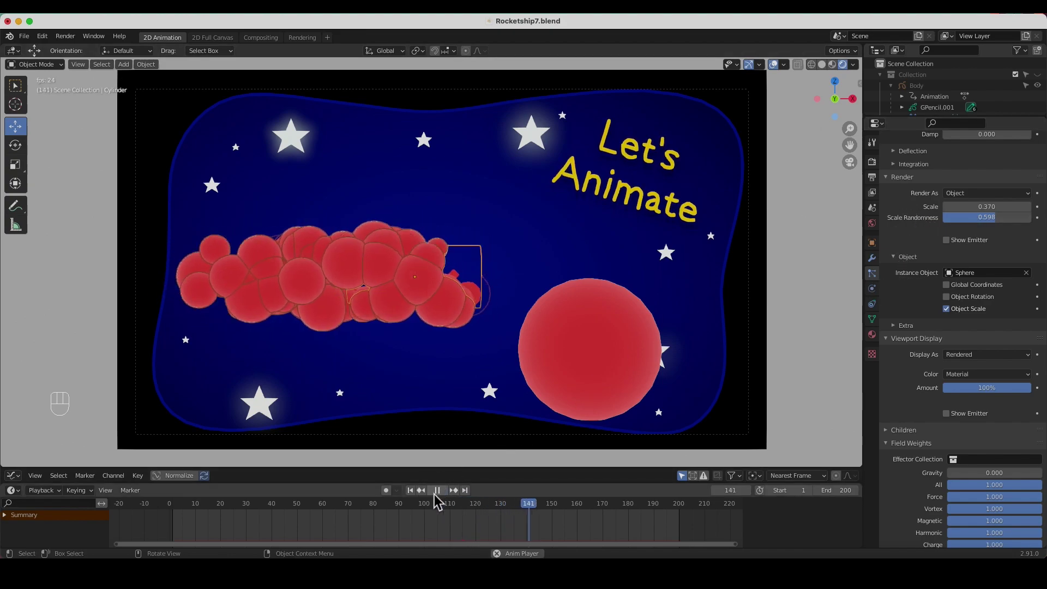
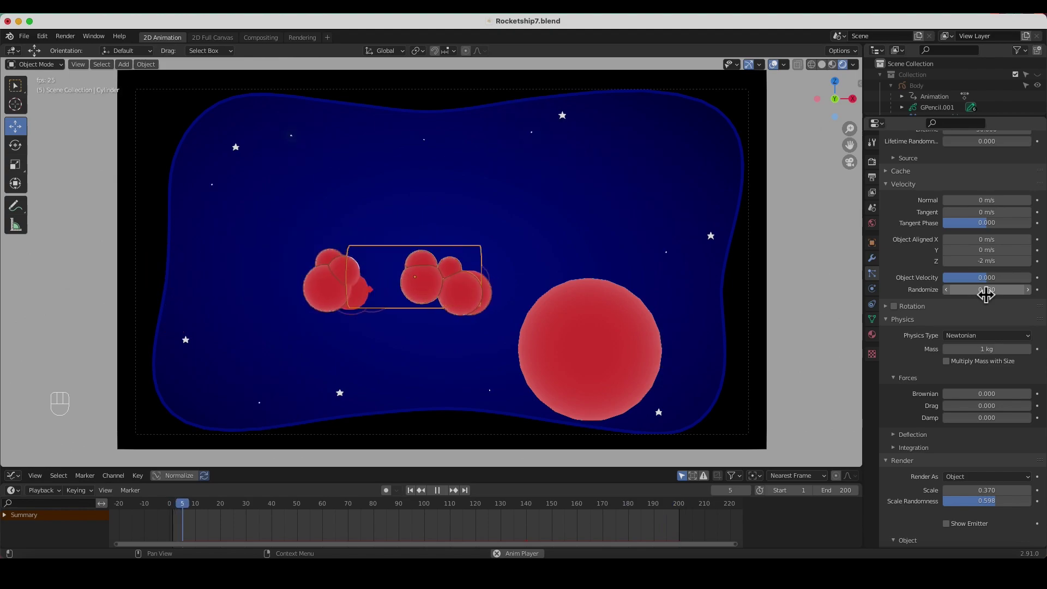
left_click_drag(990, 294, 989, 294)
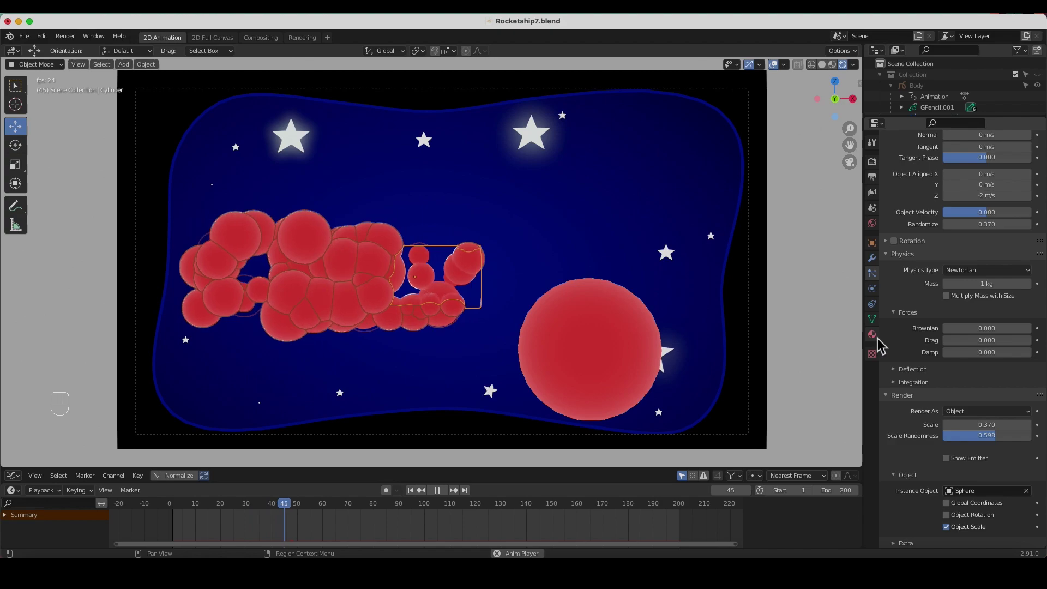
left_click(879, 341)
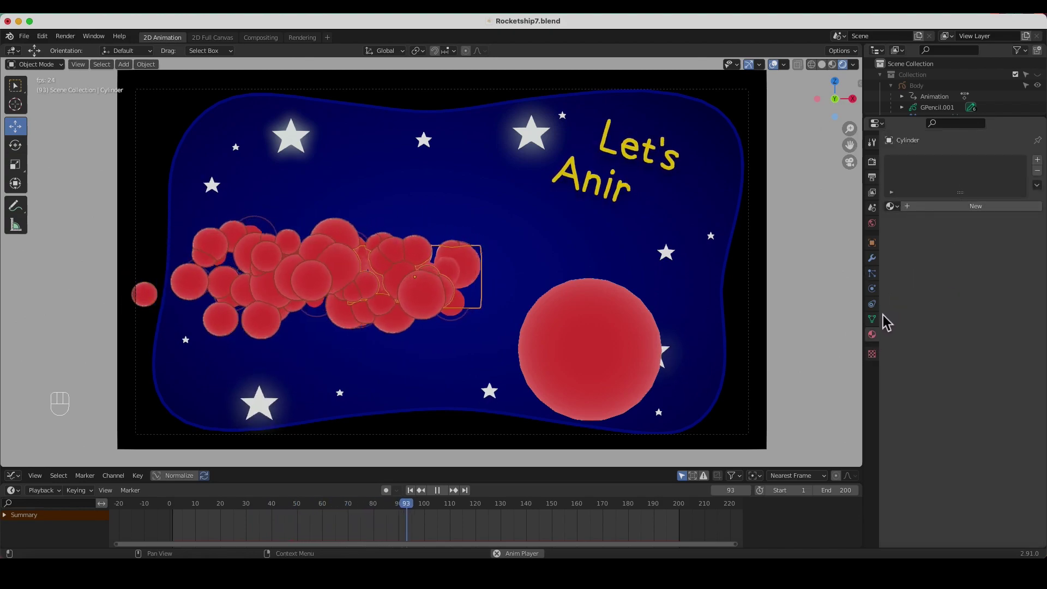
Set the sphere material's base colour to pale white and adjust its emission brightness so the puffs glow
left_click(578, 343)
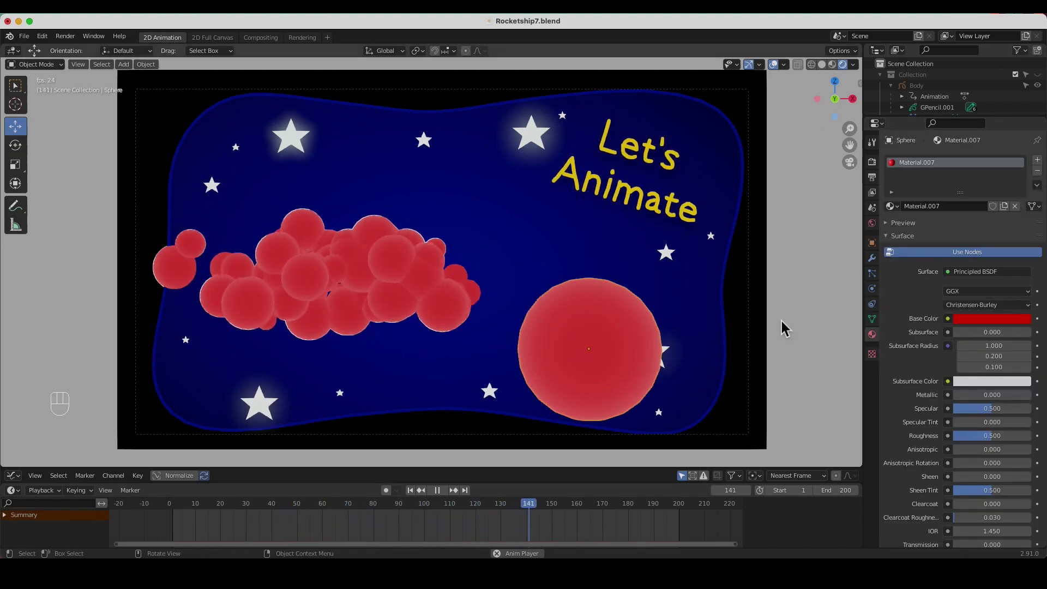
left_click(1003, 328)
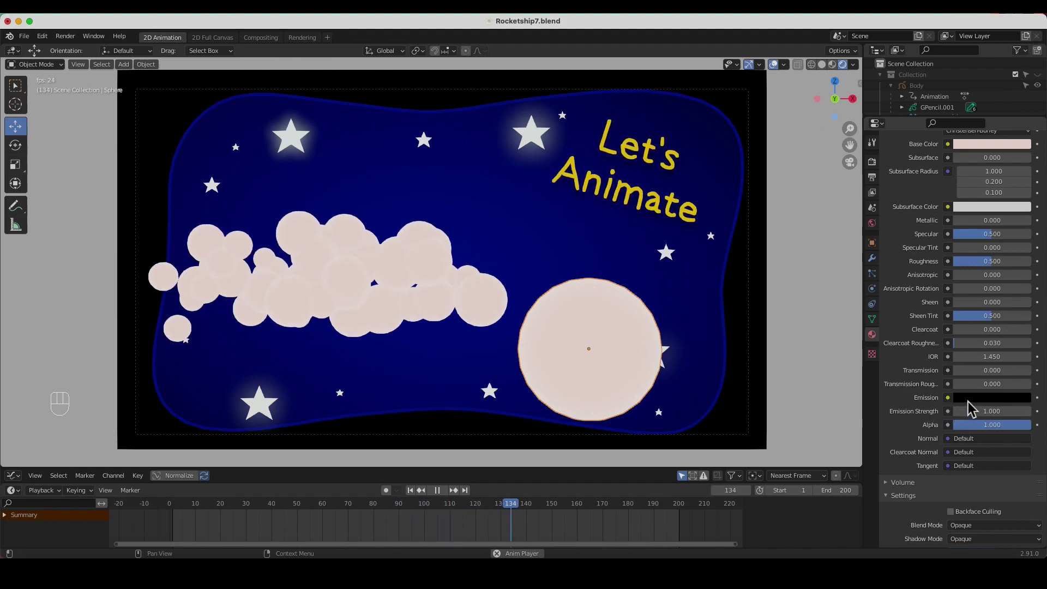
left_click(974, 405)
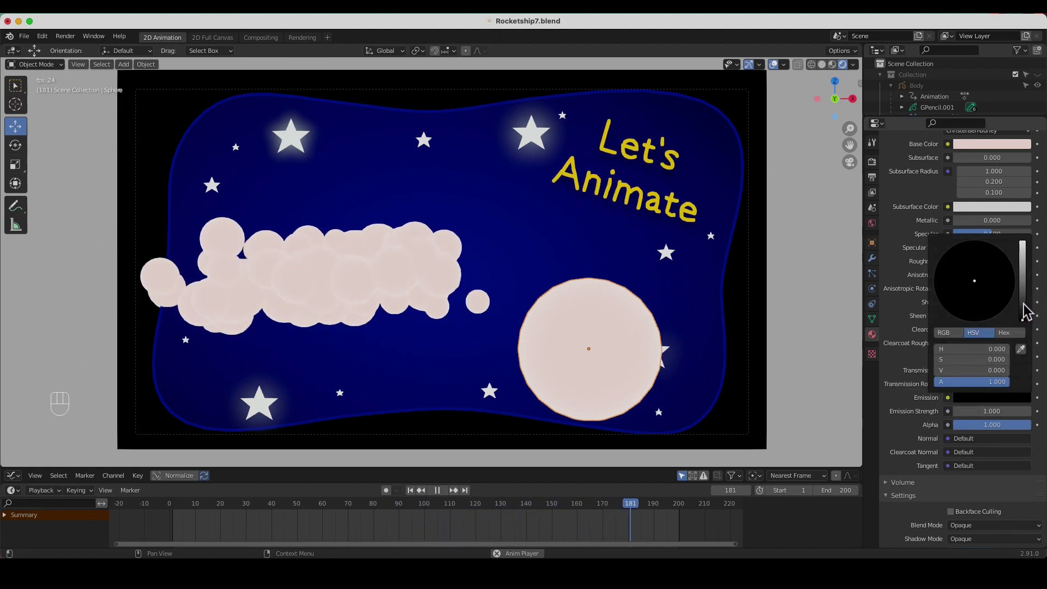
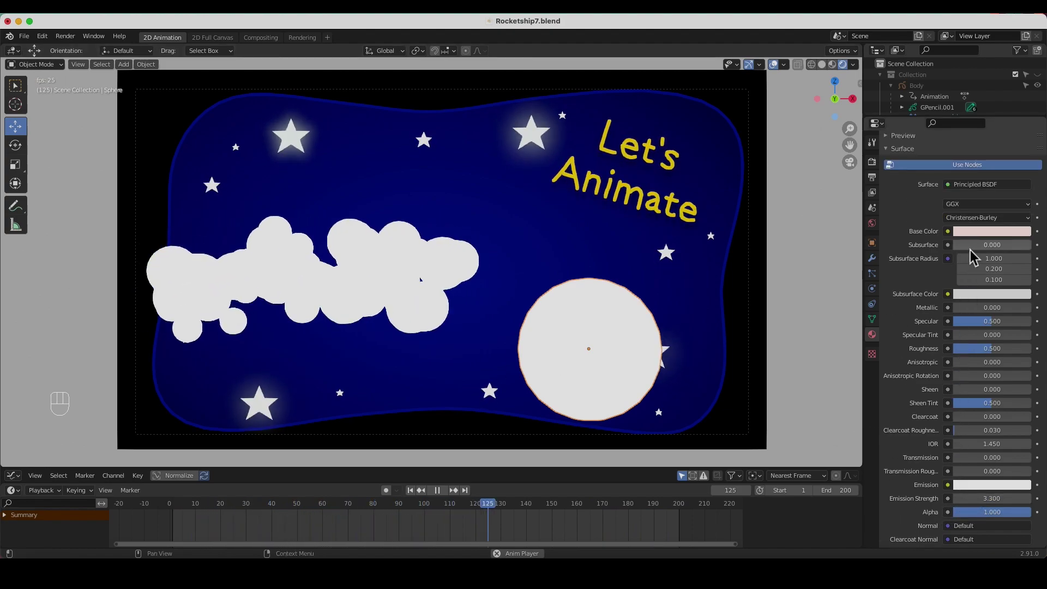
left_click(986, 236)
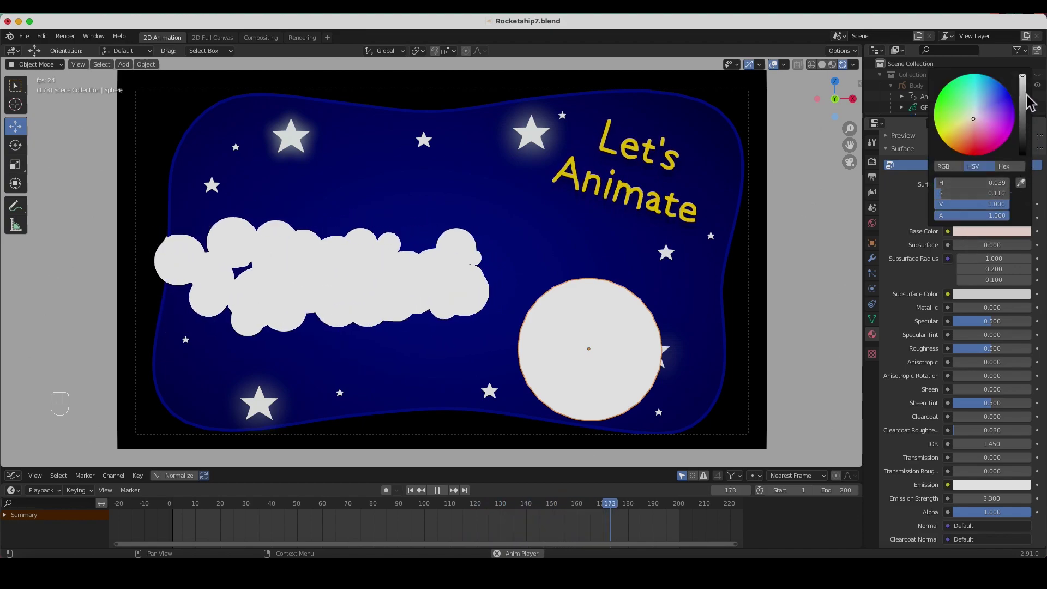
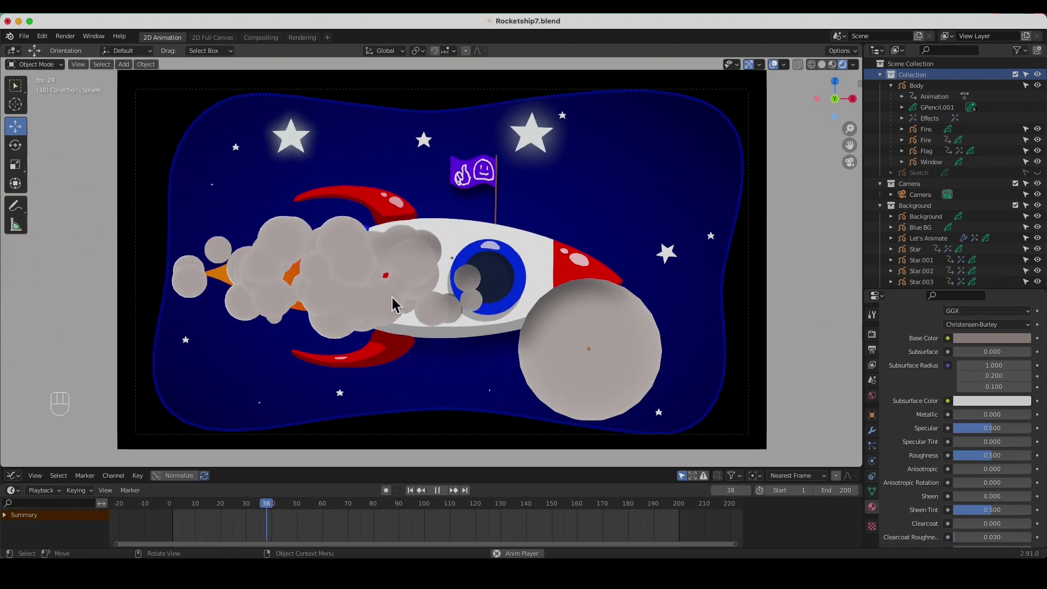
Scale up the smoke-emitting Cylinder so the puffs get bigger, saving the file
left_click(443, 498)
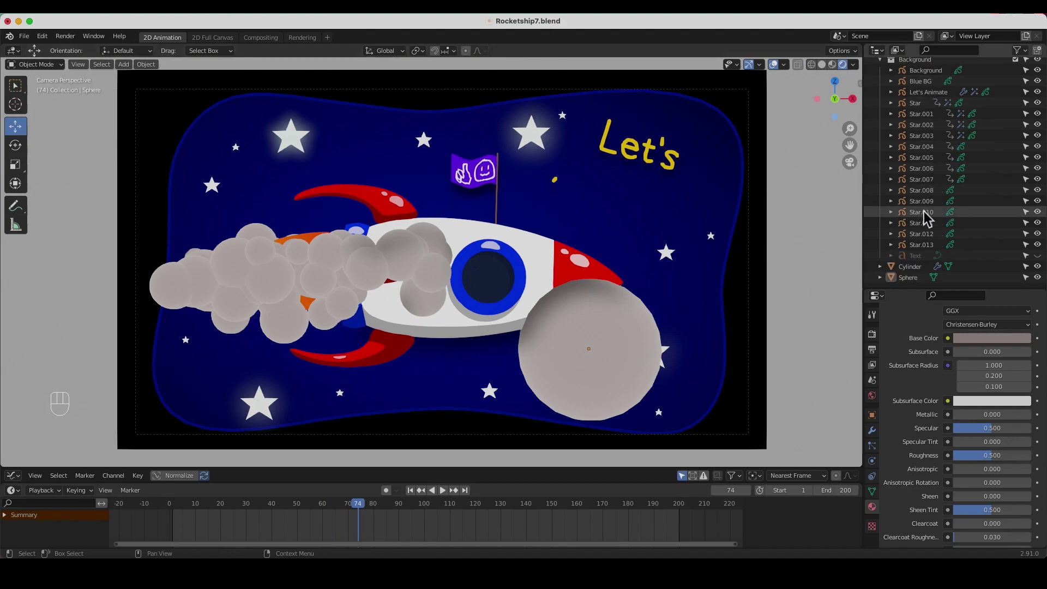
left_click(916, 274)
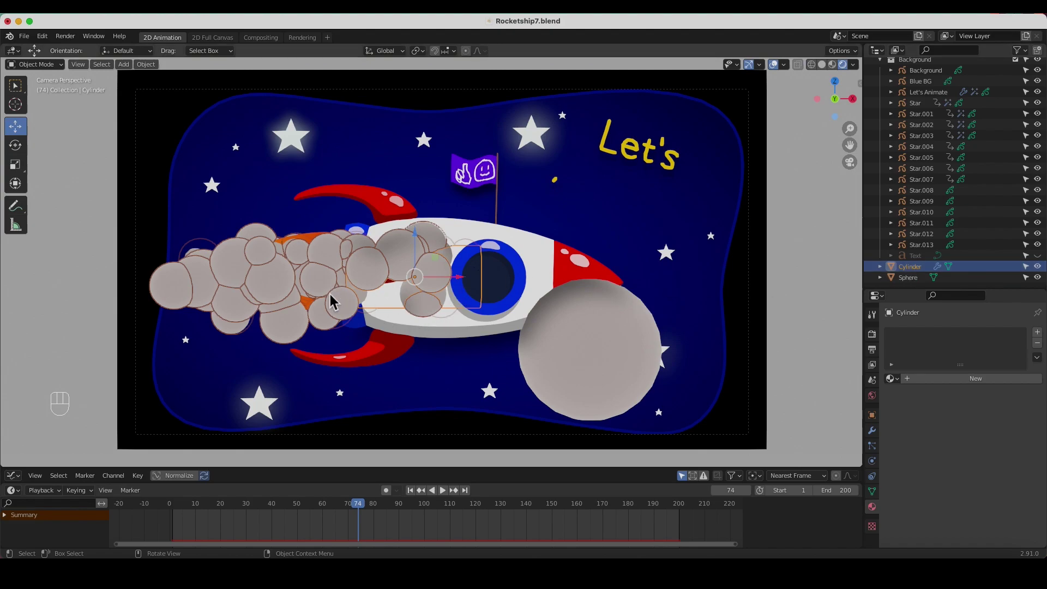
key("super+s")
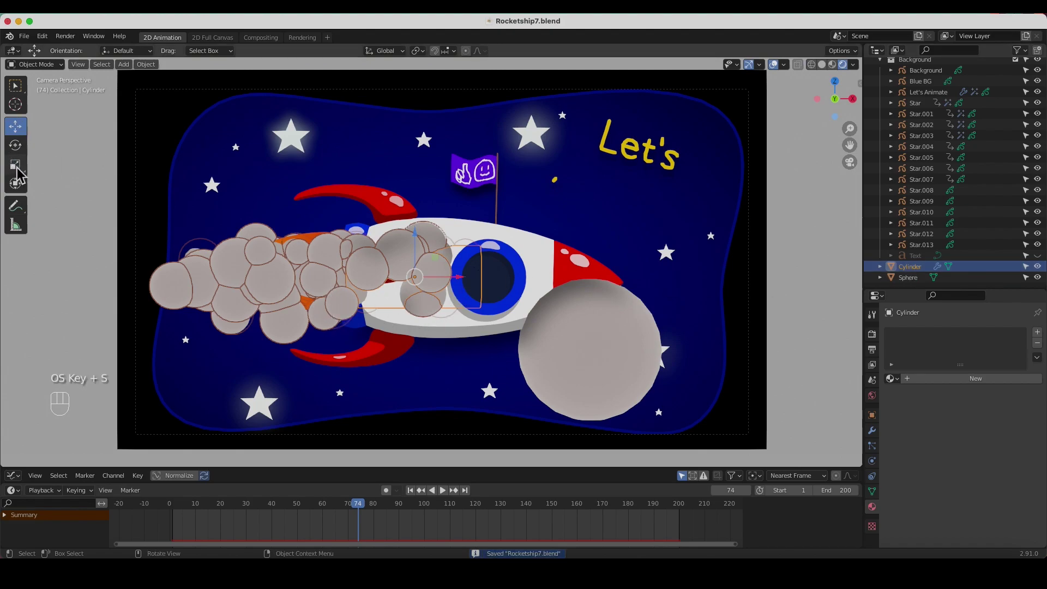
left_click_drag(22, 175, 63, 184)
left_click_drag(451, 309, 444, 296)
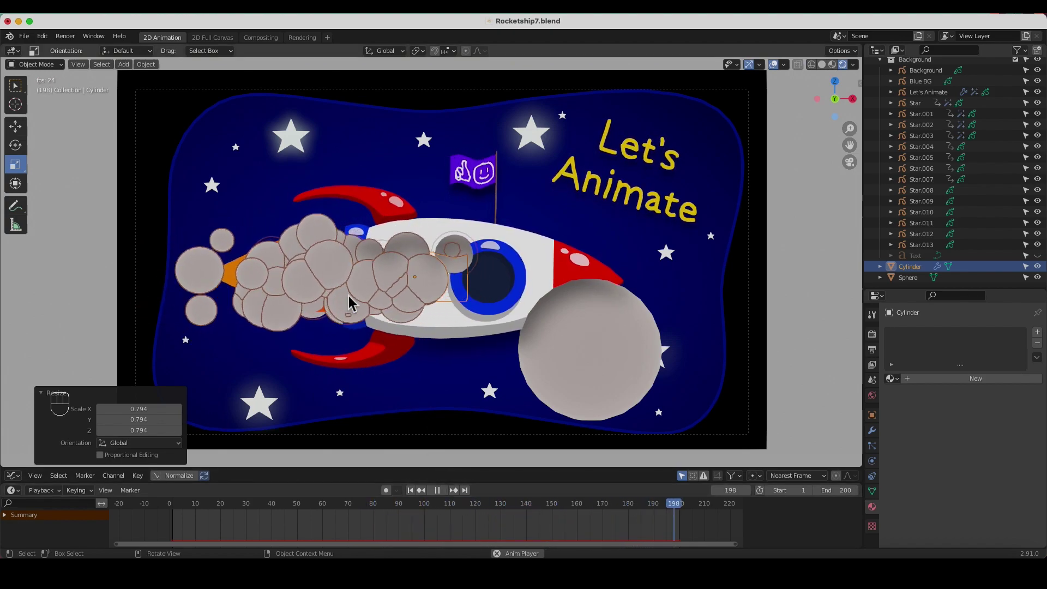
Move the Cylinder from the Background collection into the rocket's Collection
key("space")
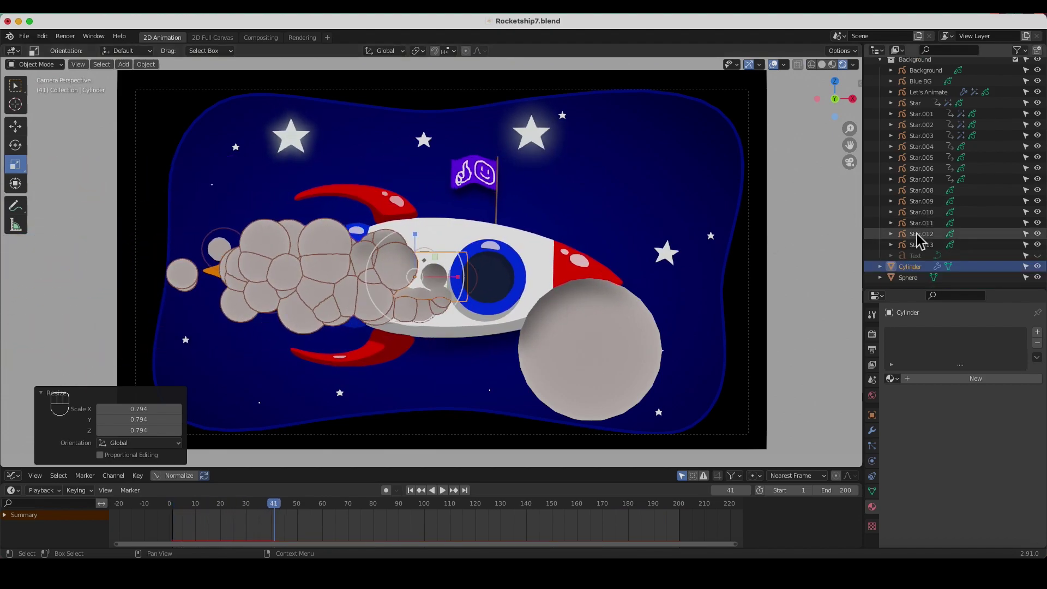
left_click_drag(914, 266, 920, 90)
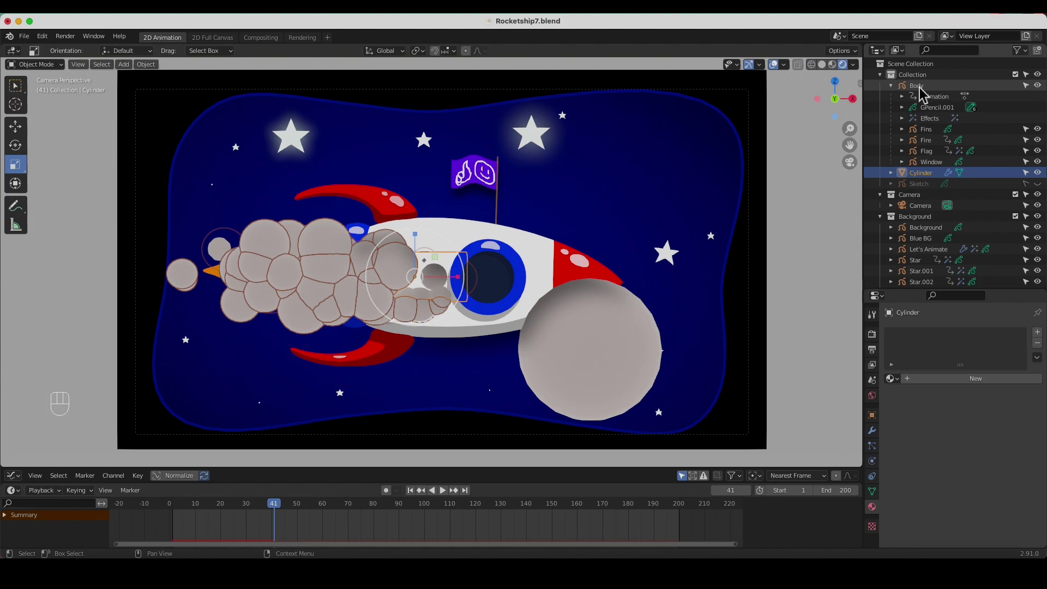
Parent the Cylinder to the rocket Body (Object, Keep Transform) and replay from frame 0
left_click(924, 93)
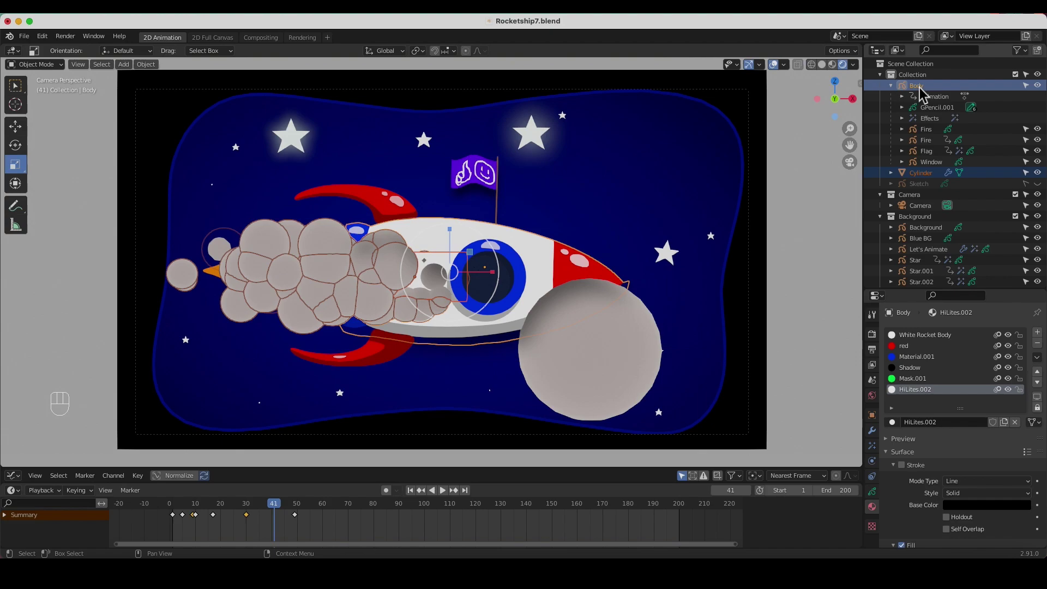
key("super+p")
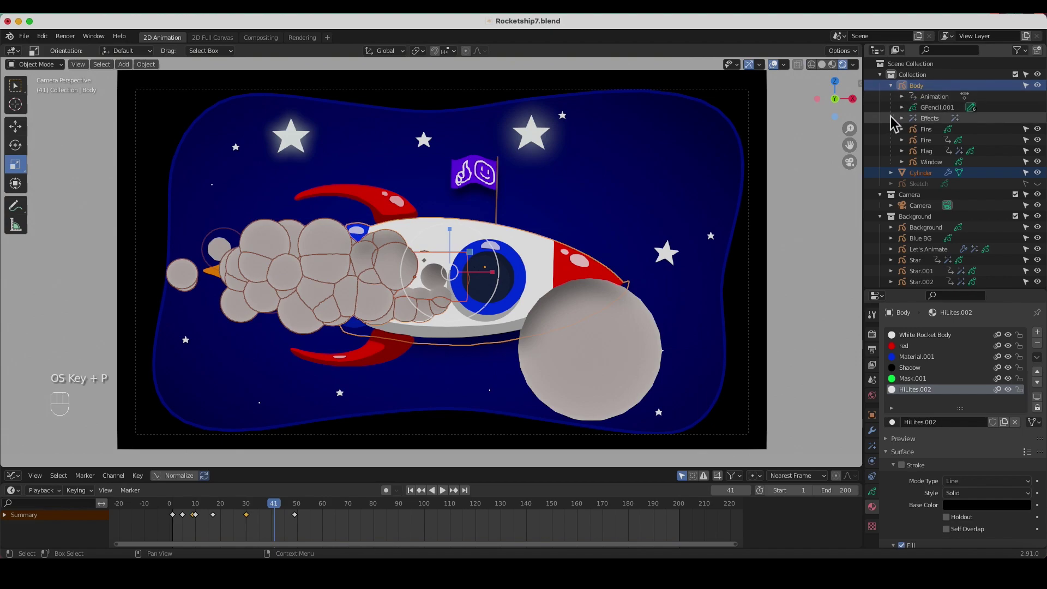
key("super+p")
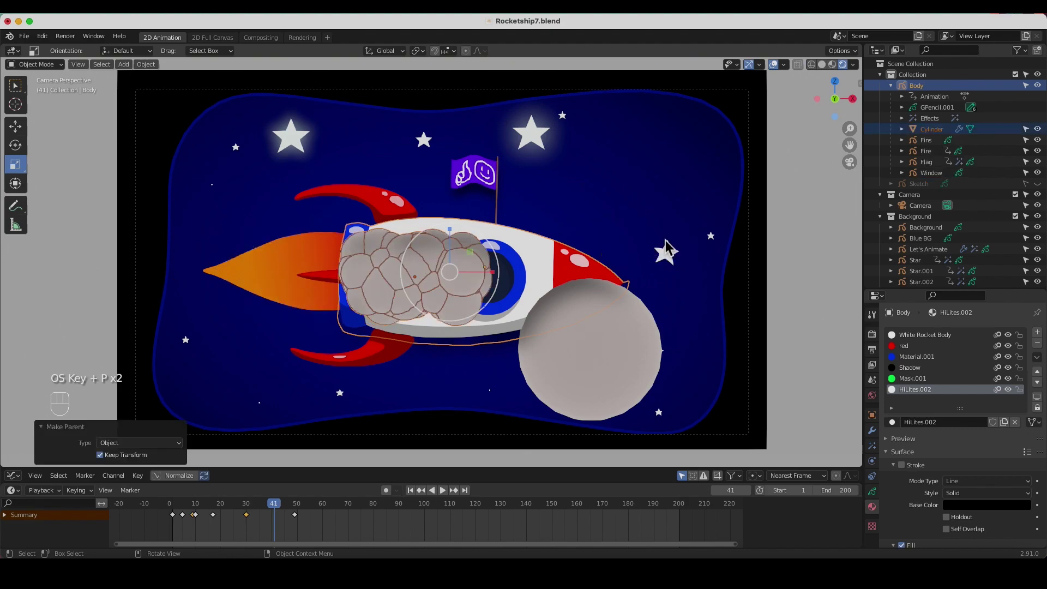
left_click_drag(275, 509, 213, 510)
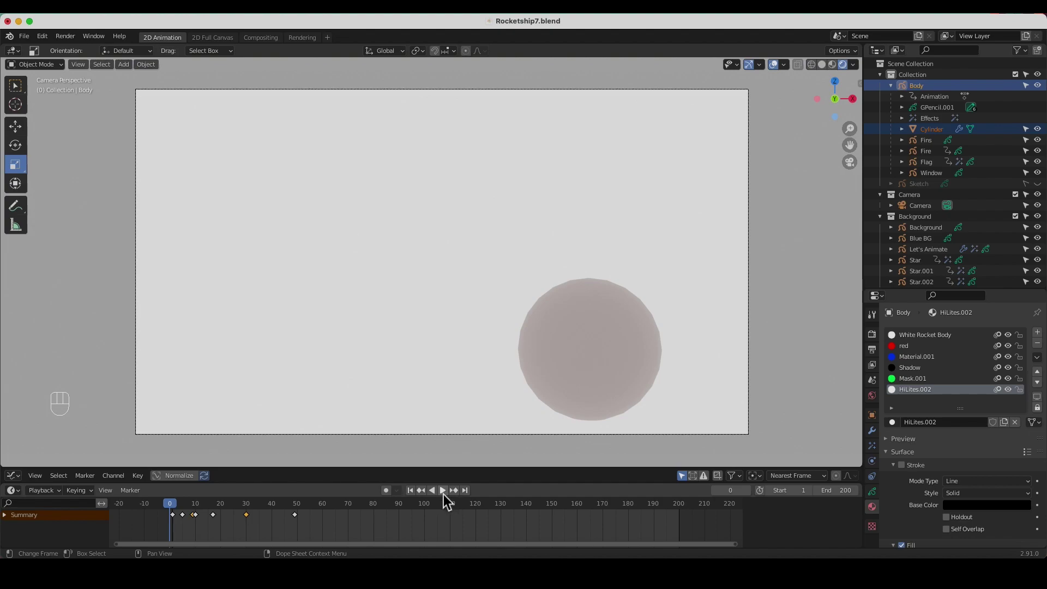
left_click(450, 499)
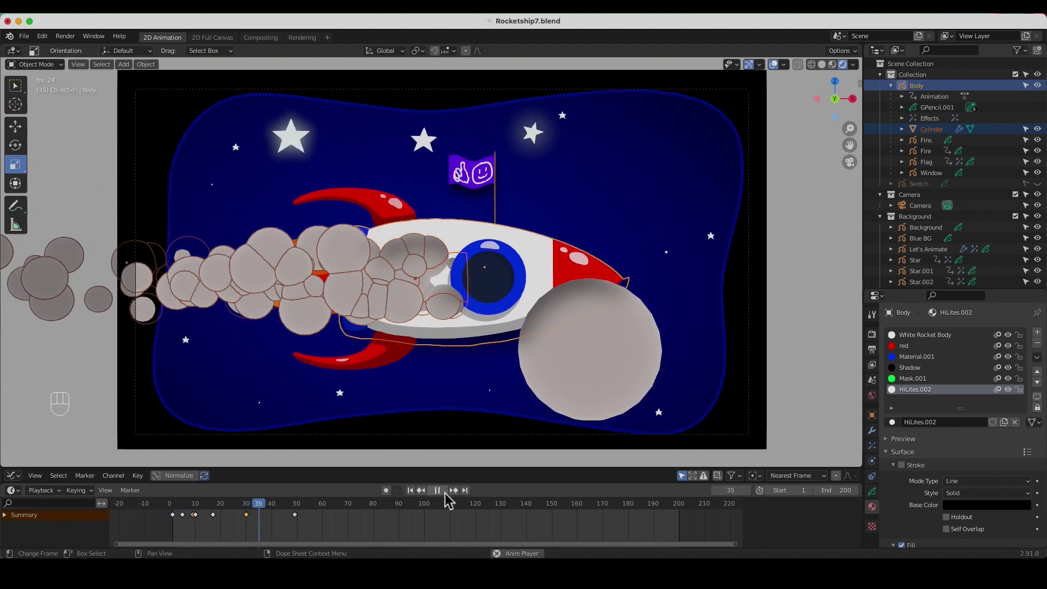
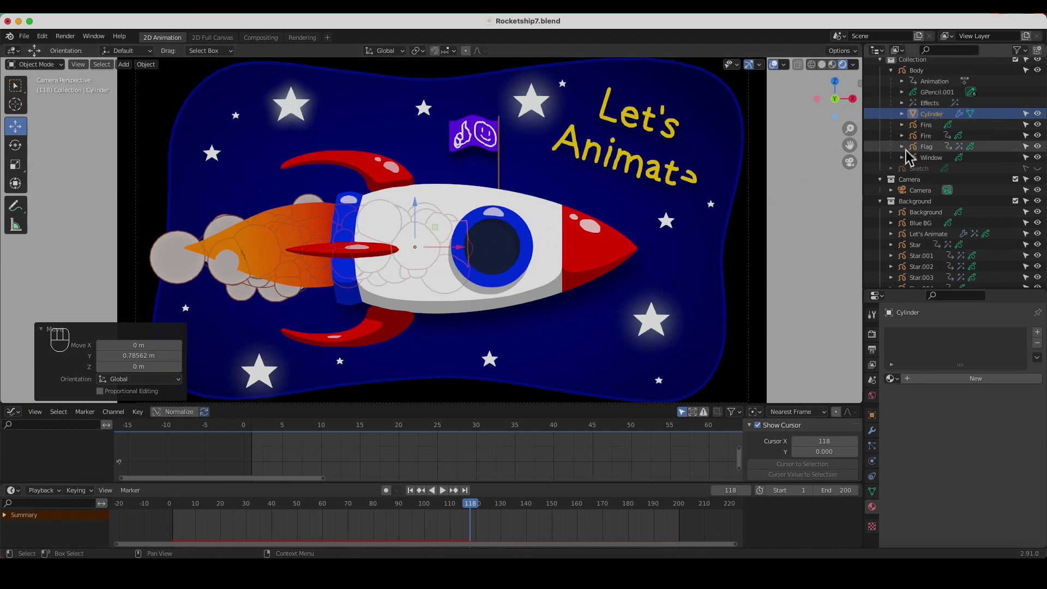
Select the Fire object, orbit to a side view and jump to its keyframe at frame 49
left_click_drag(662, 252, 939, 145)
left_click(939, 146)
left_click_drag(344, 253, 348, 244)
left_click_drag(347, 244, 377, 434)
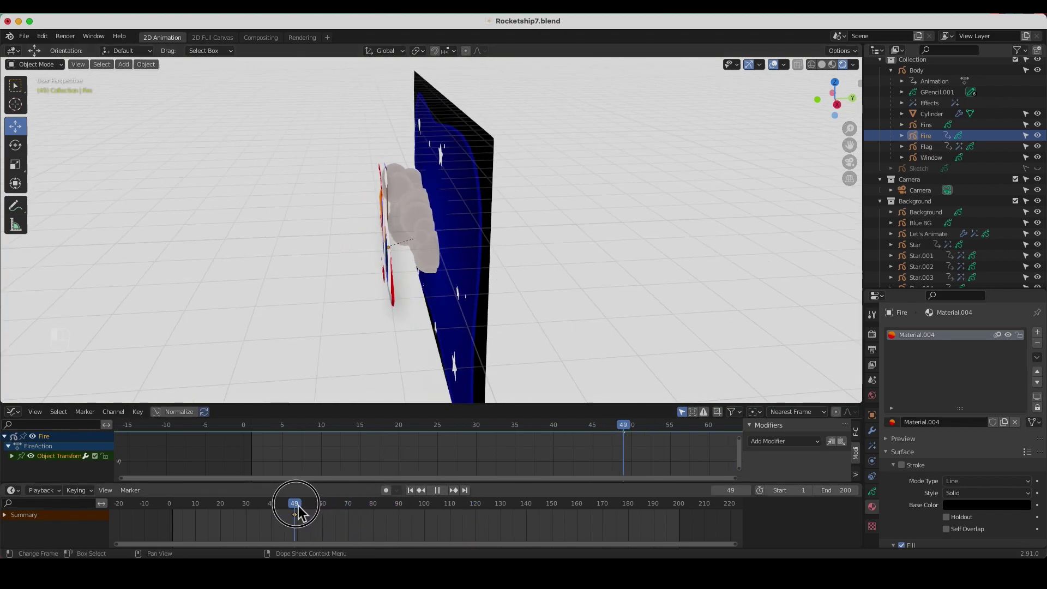
left_click_drag(304, 513, 336, 451)
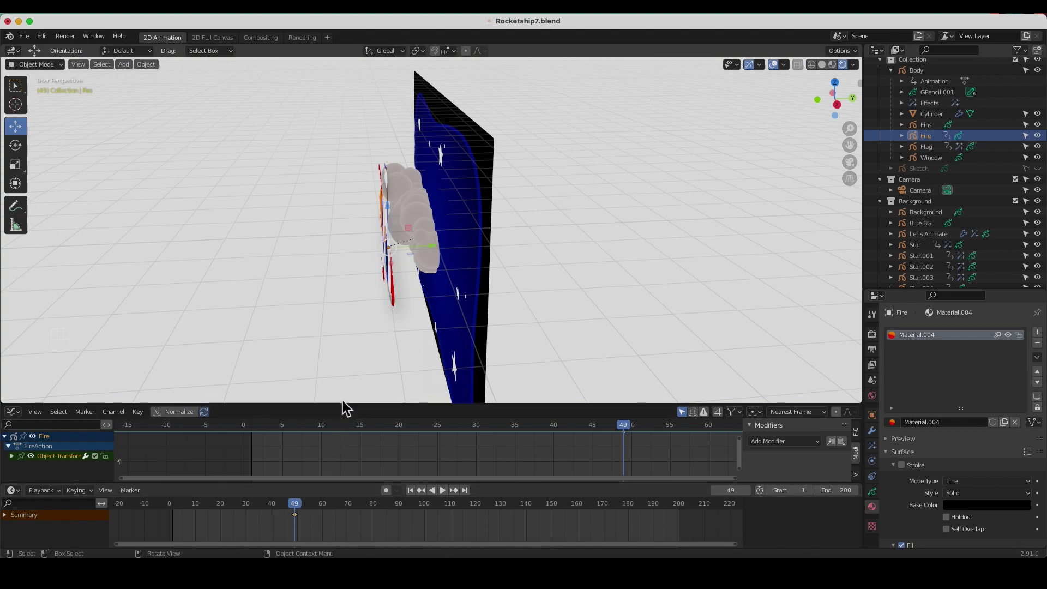
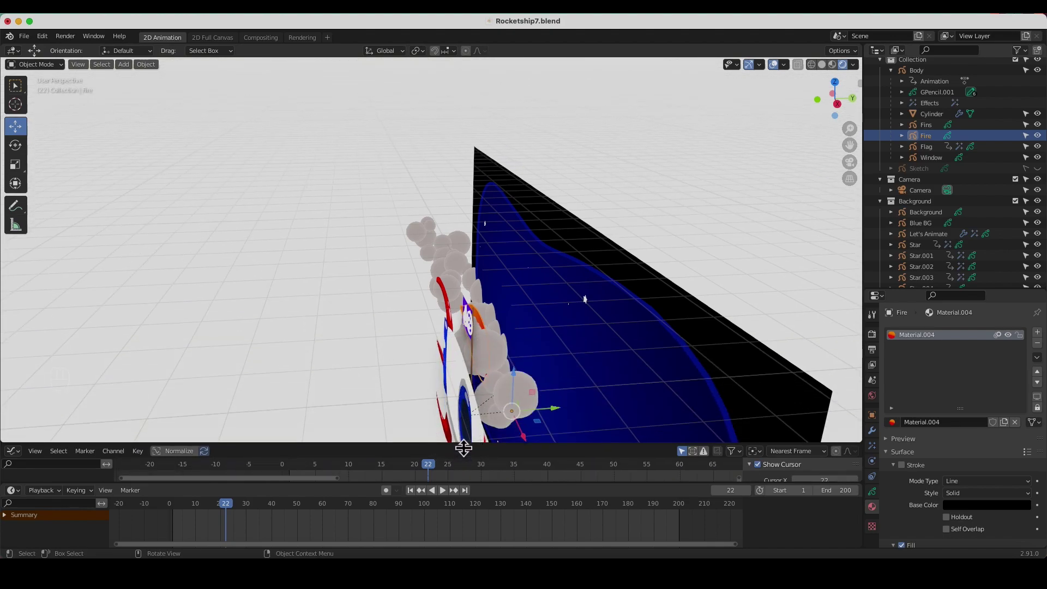
key("KP_0")
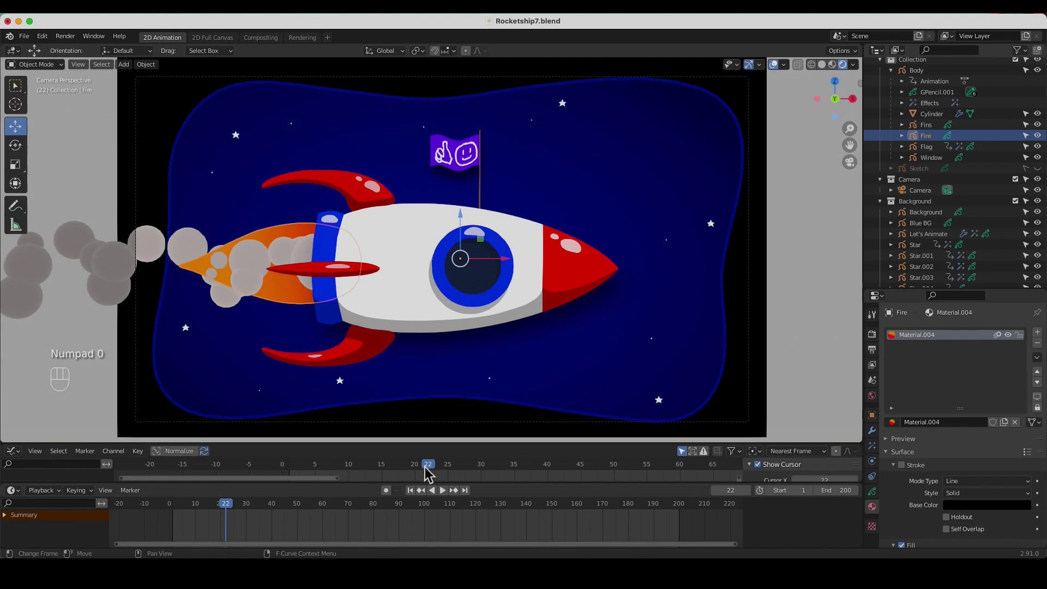
left_click_drag(431, 473, 515, 475)
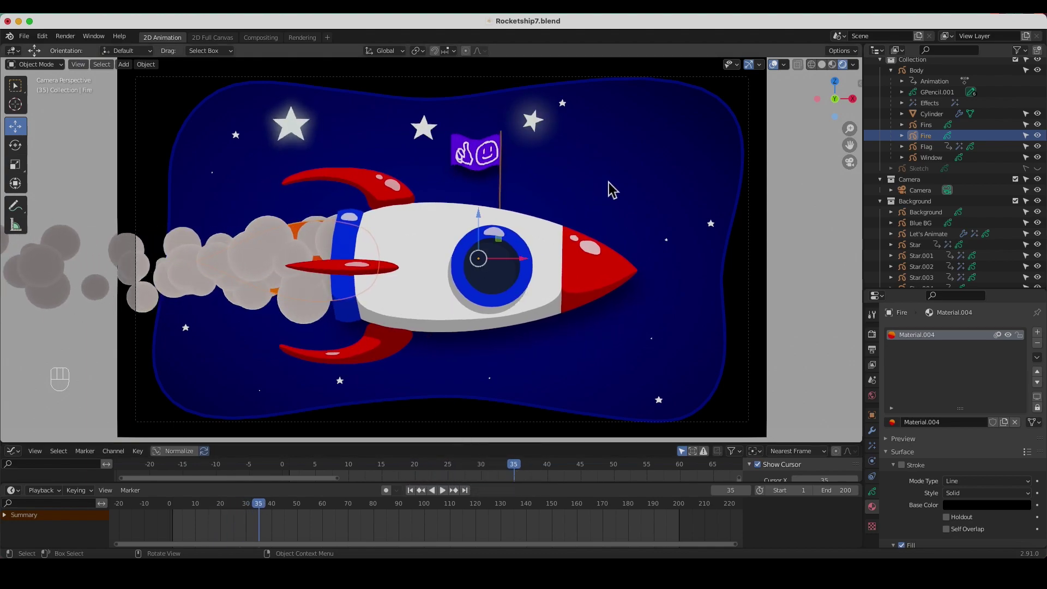
left_click_drag(618, 192, 531, 236)
left_click_drag(533, 257, 536, 255)
left_click_drag(512, 257, 516, 253)
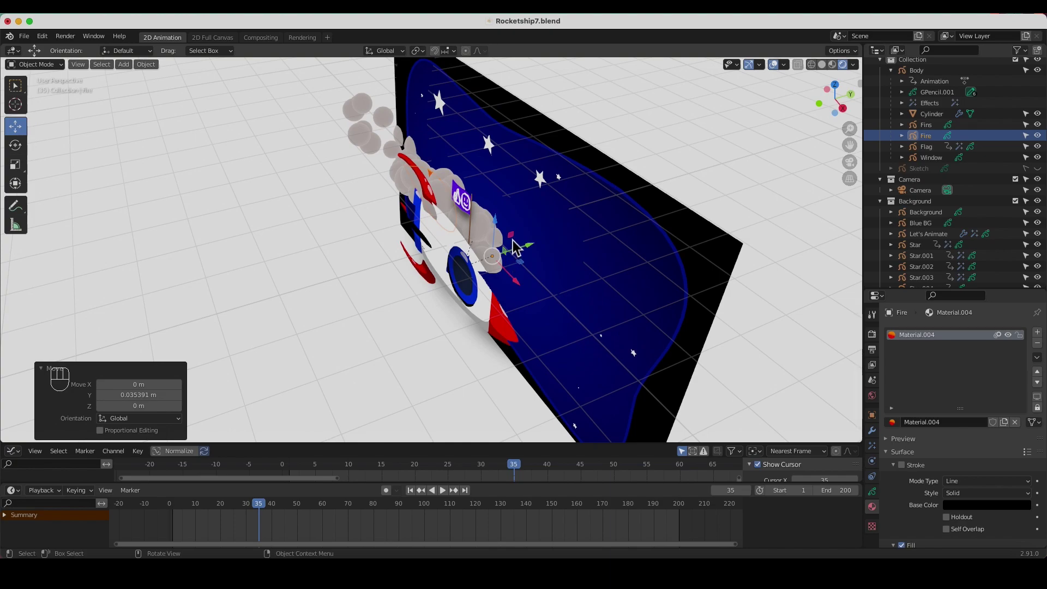
left_click_drag(491, 247, 482, 250)
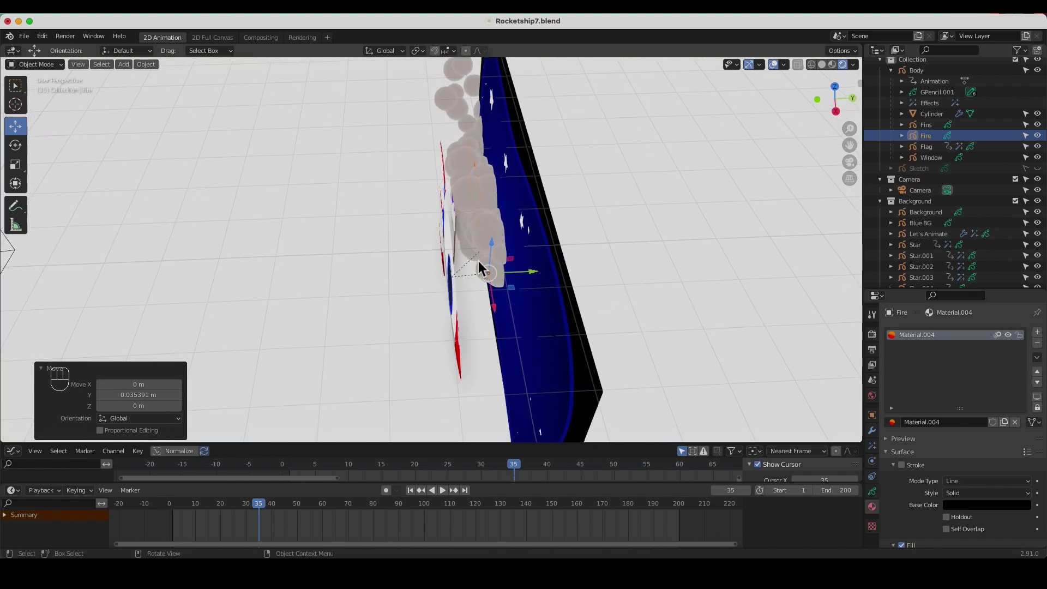
left_click_drag(533, 287, 522, 284)
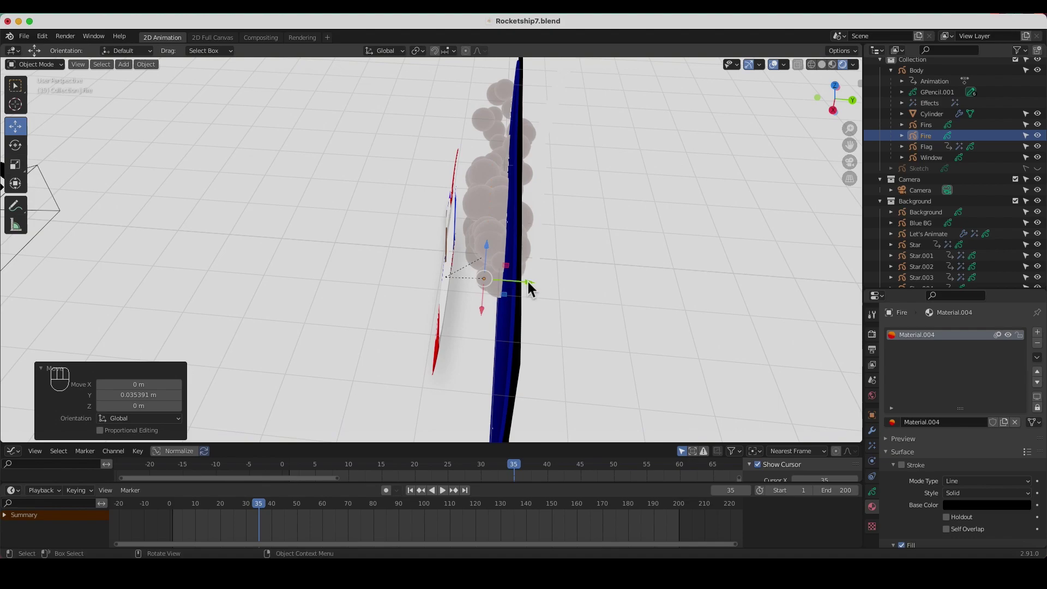
left_click_drag(534, 288, 537, 290)
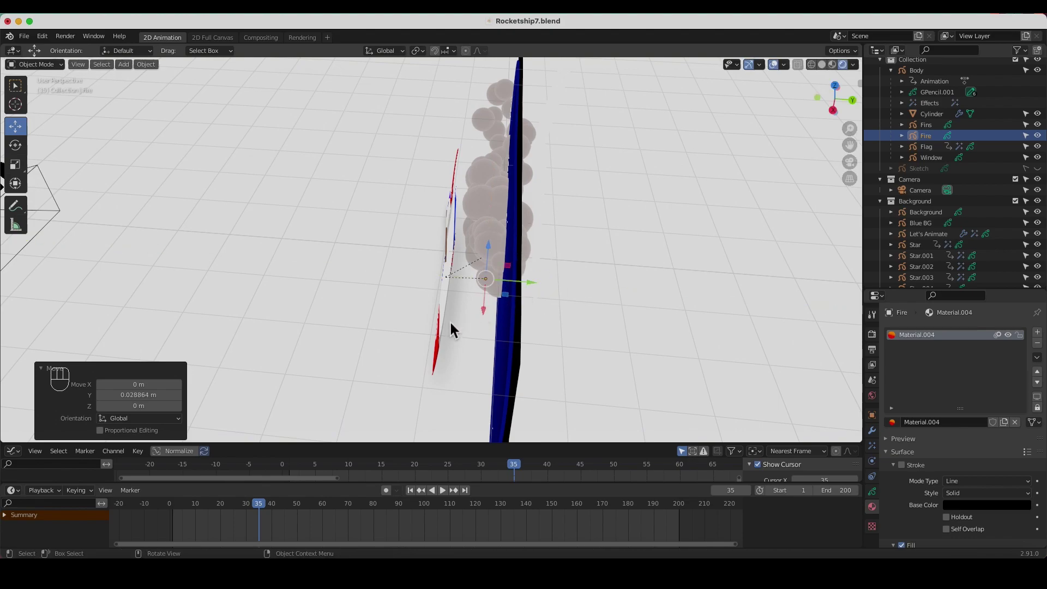
left_click_drag(414, 350, 508, 316)
key("KP_0")
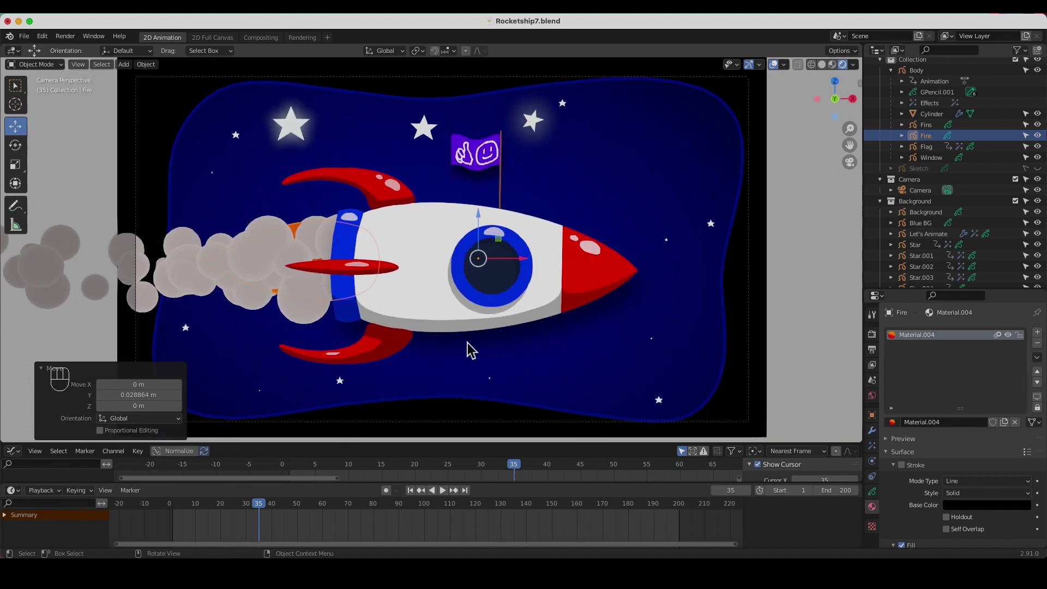
left_click(448, 498)
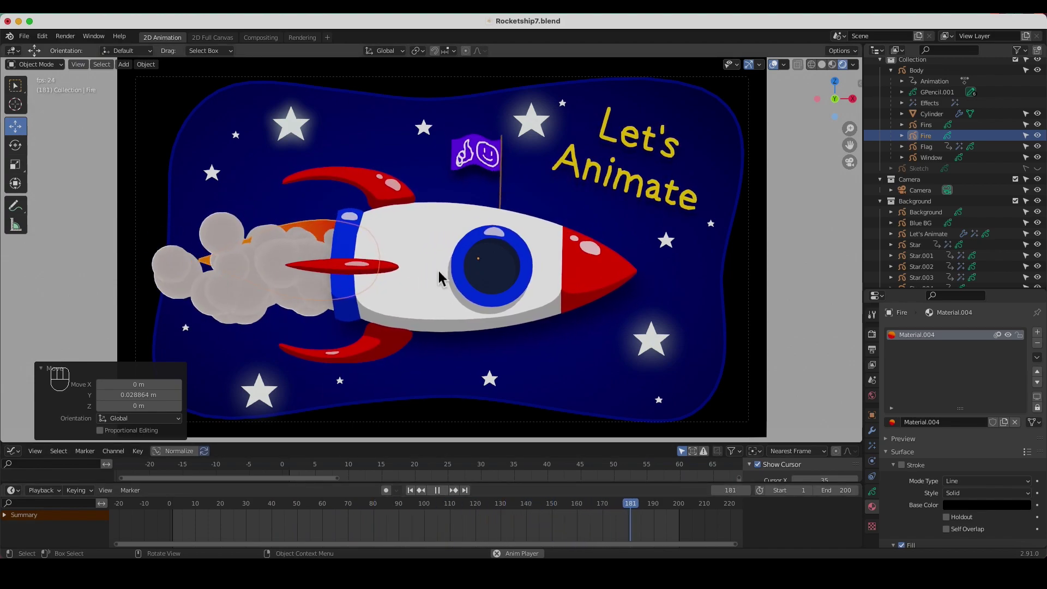
left_click_drag(600, 141, 495, 171)
left_click_drag(444, 500, 475, 398)
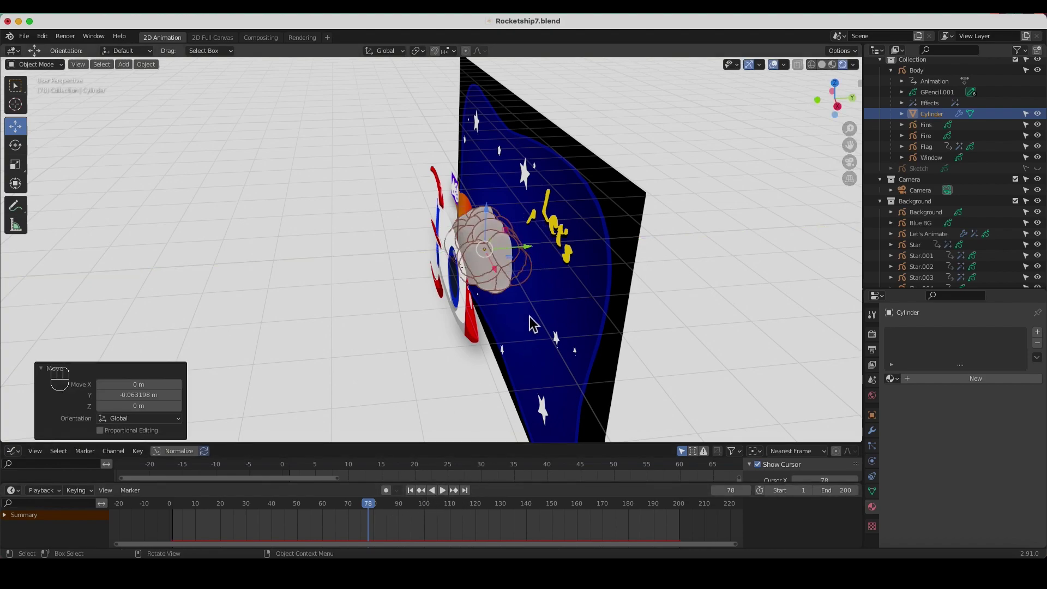
key("KP_0")
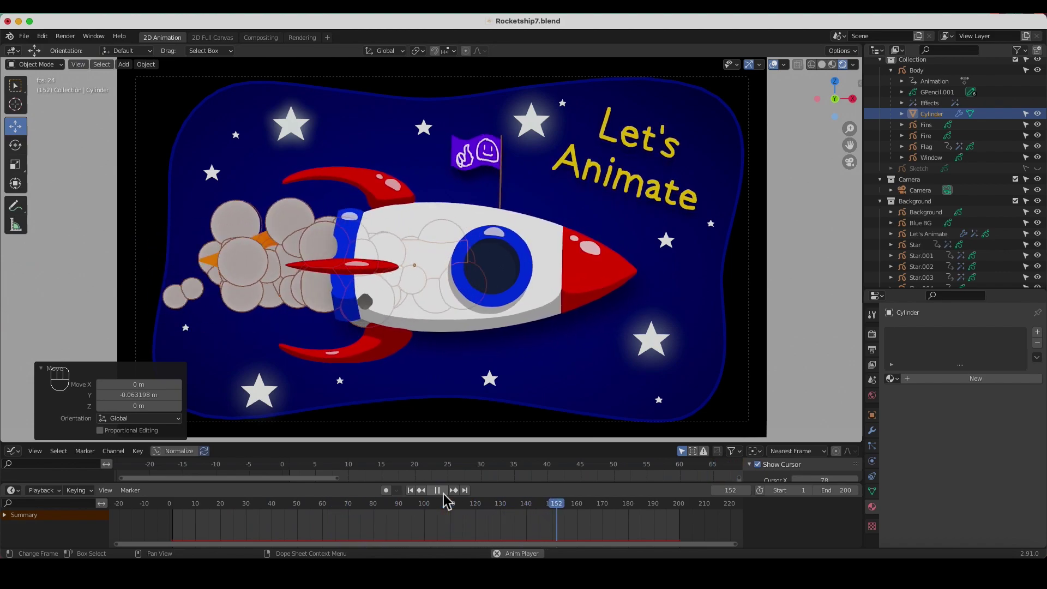
key("space")
left_click_drag(495, 285, 412, 314)
left_click_drag(535, 255, 541, 255)
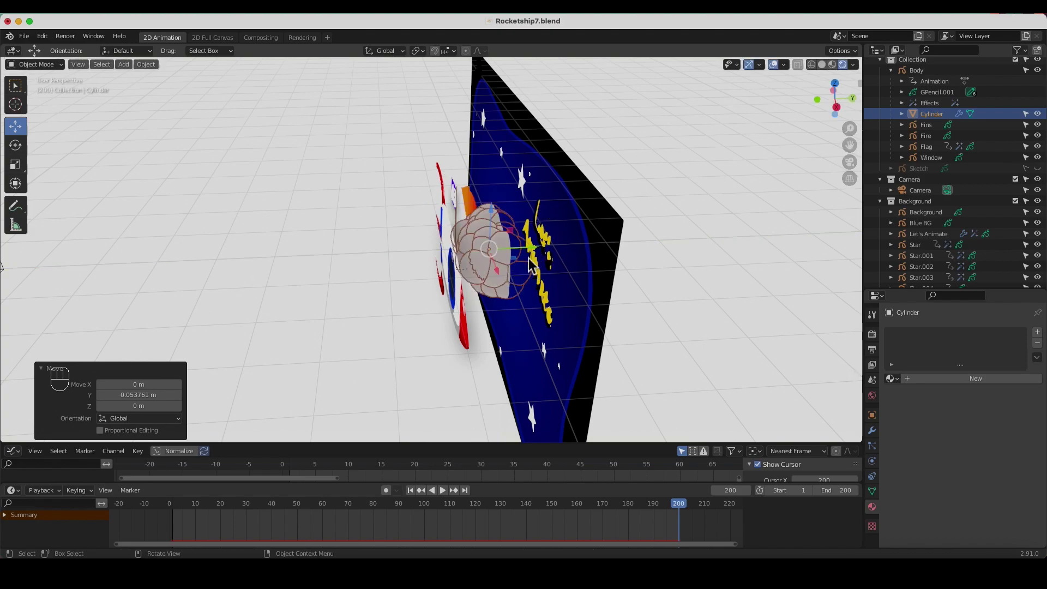
left_click_drag(401, 309, 458, 289)
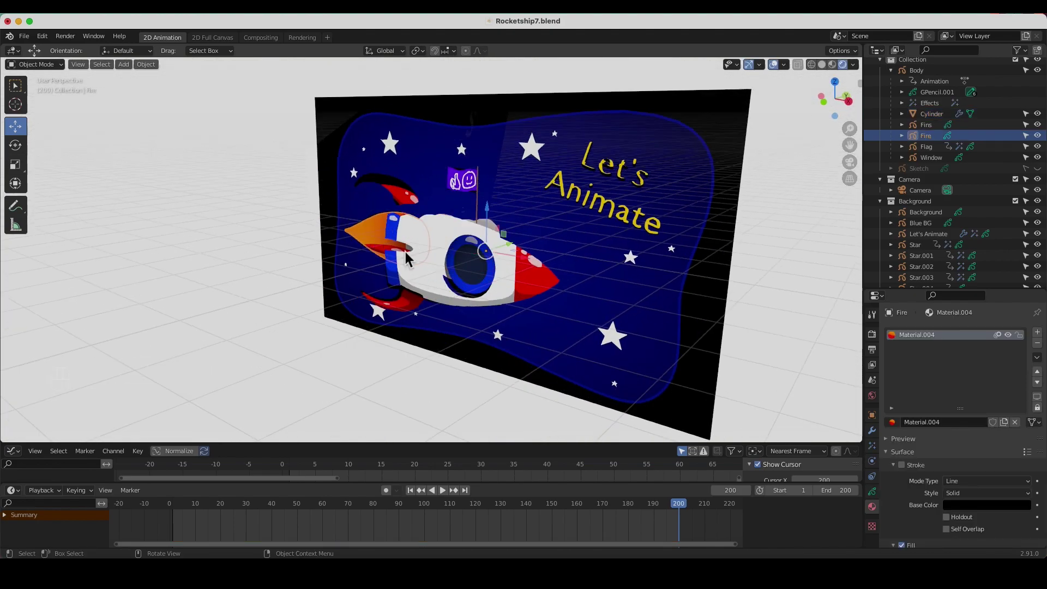
left_click_drag(544, 322, 536, 278)
left_click_drag(426, 324, 462, 312)
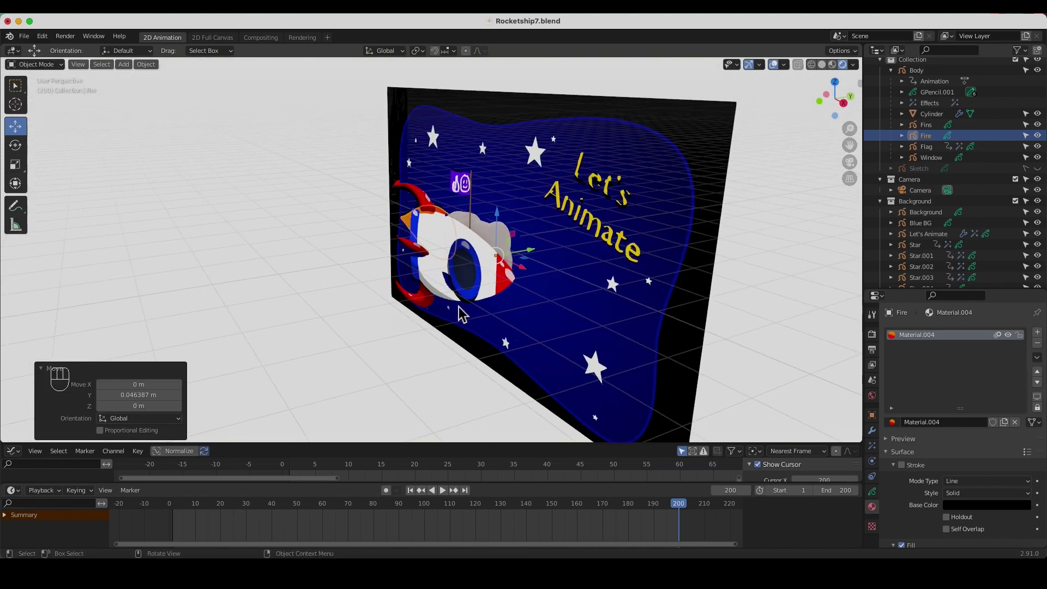
key("KP_0")
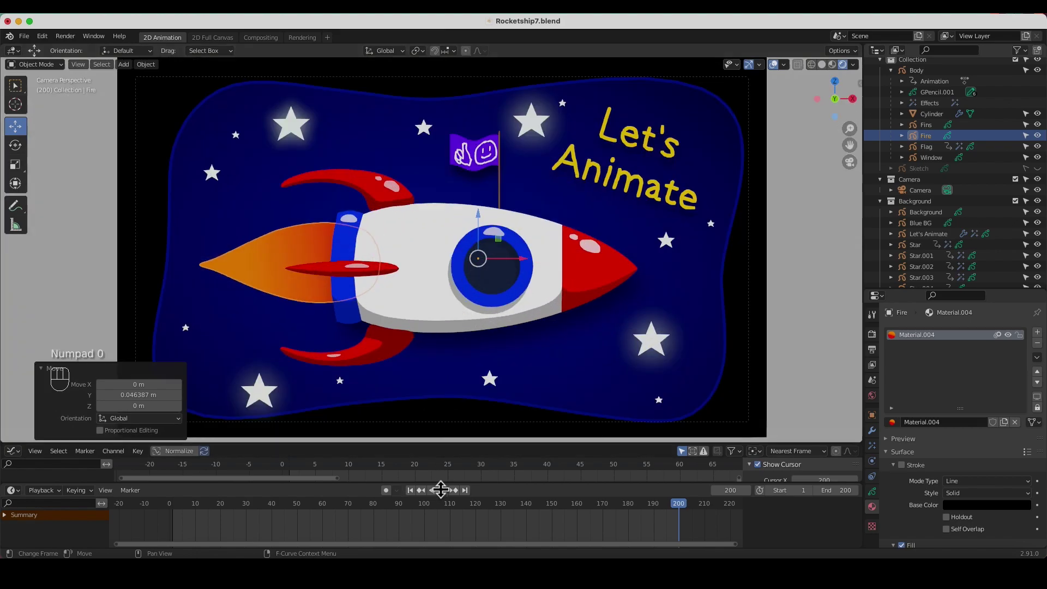
left_click(446, 497)
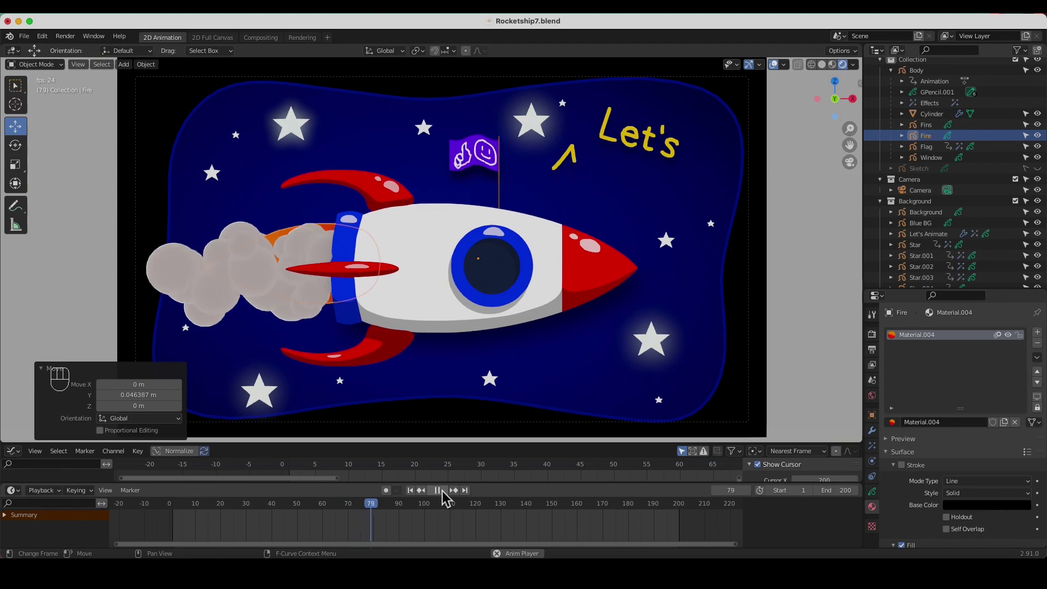
key("space")
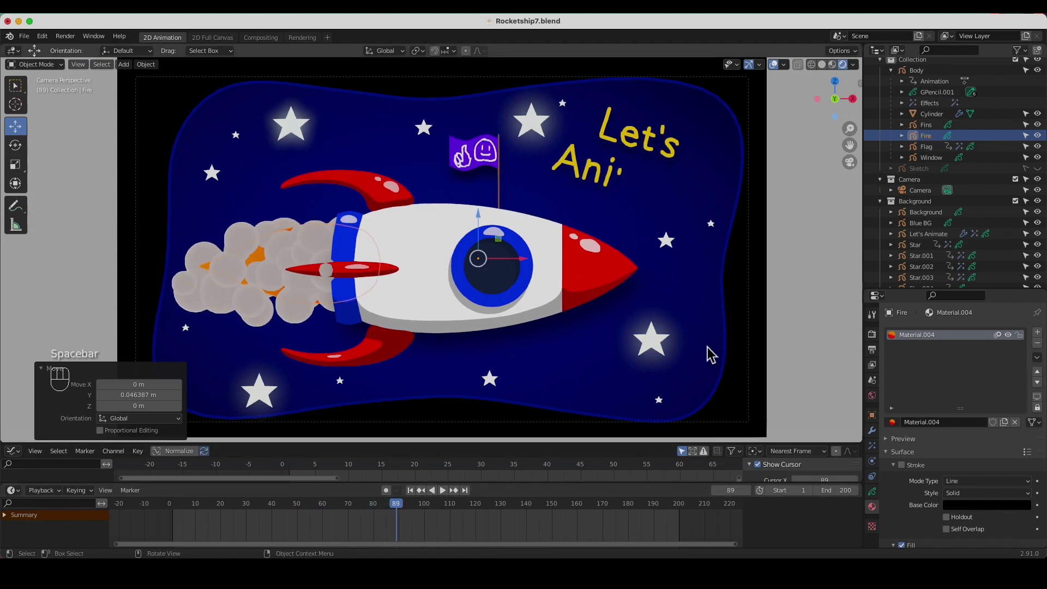
left_click(309, 260)
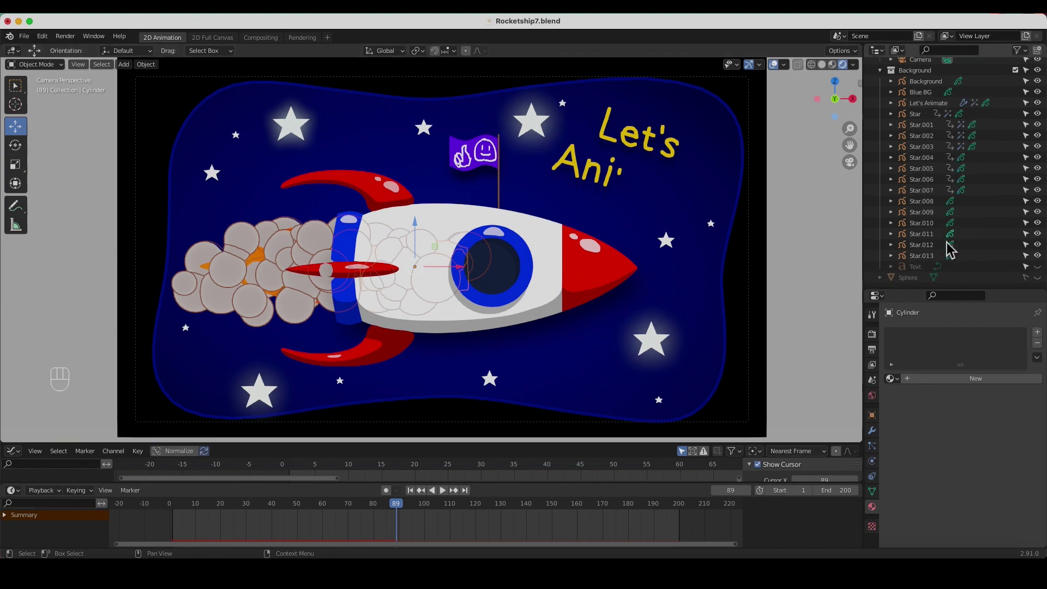
Give the smoke Sphere a white Emission at strength 1.0, preview it and save the project
left_click(912, 289)
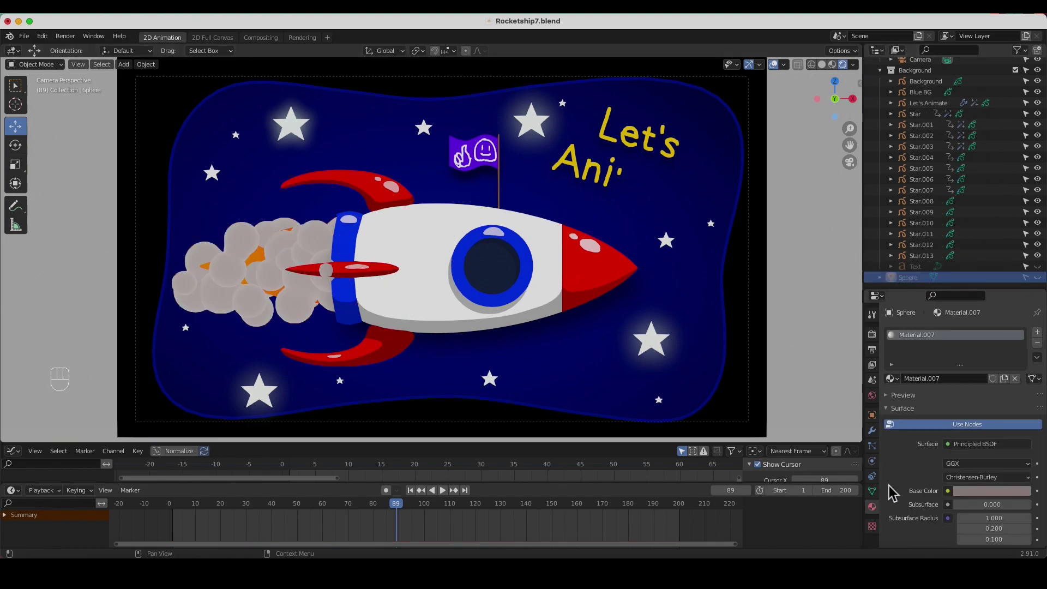
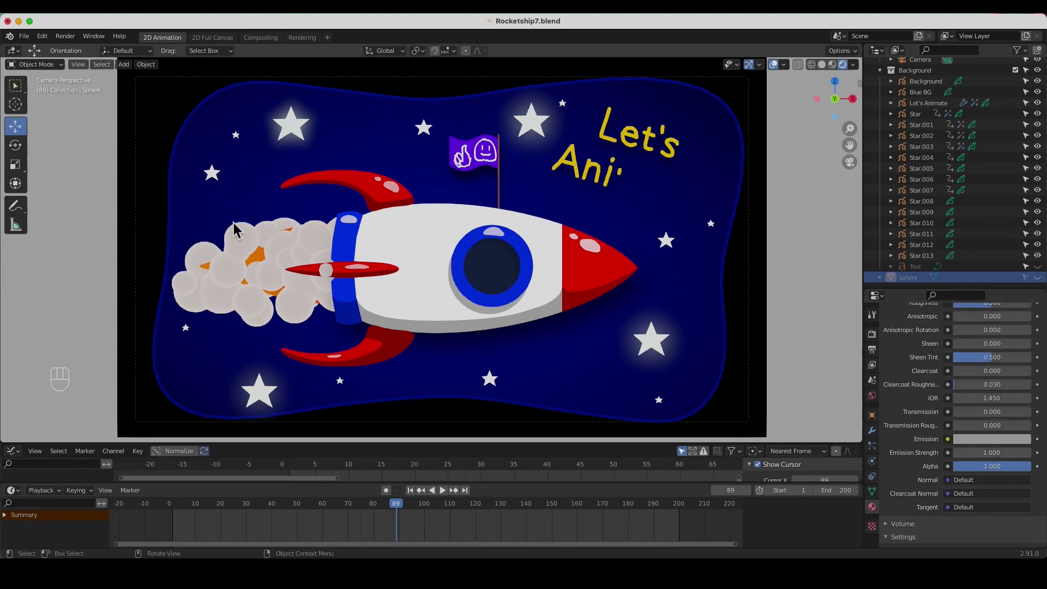
left_click(55, 238)
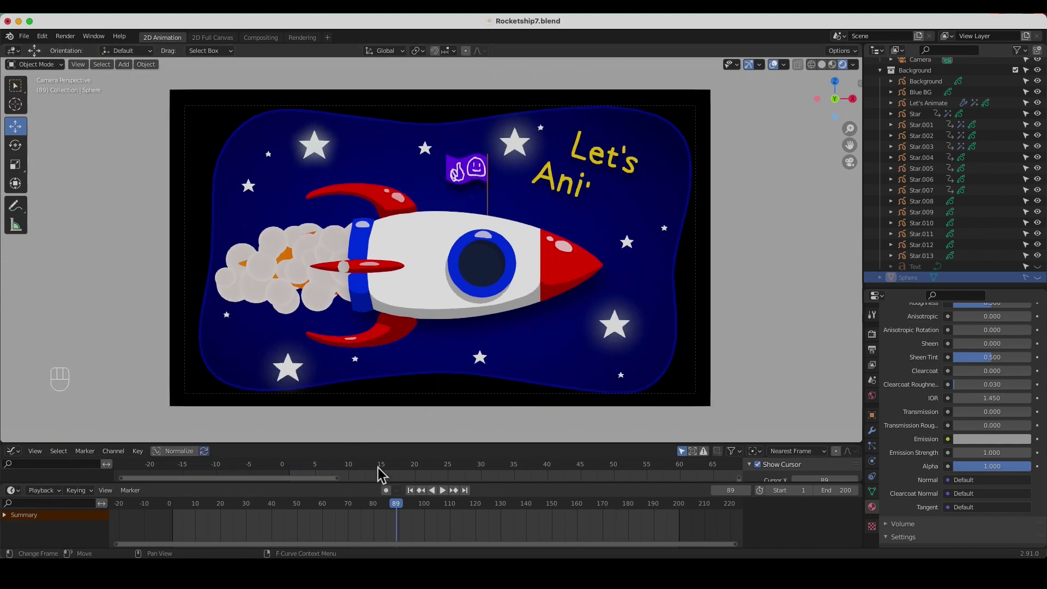
left_click(451, 499)
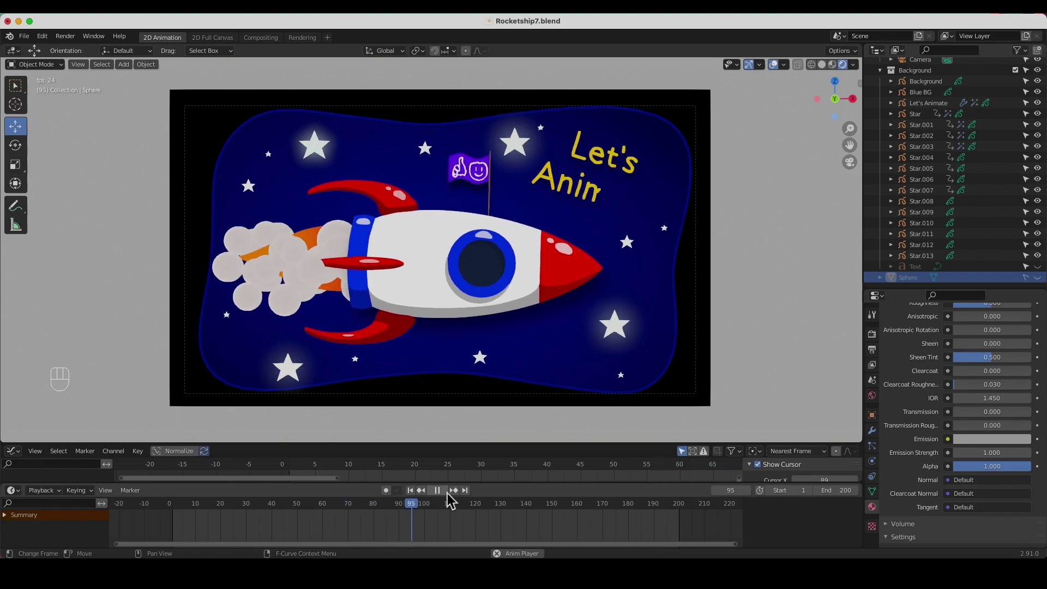
left_click(445, 496)
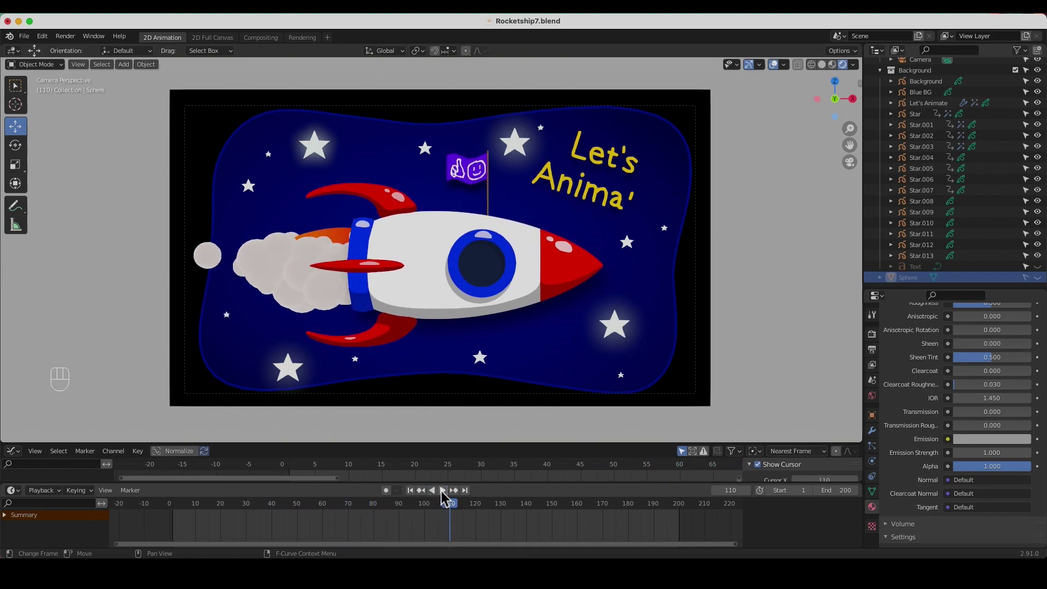
key("super+s")
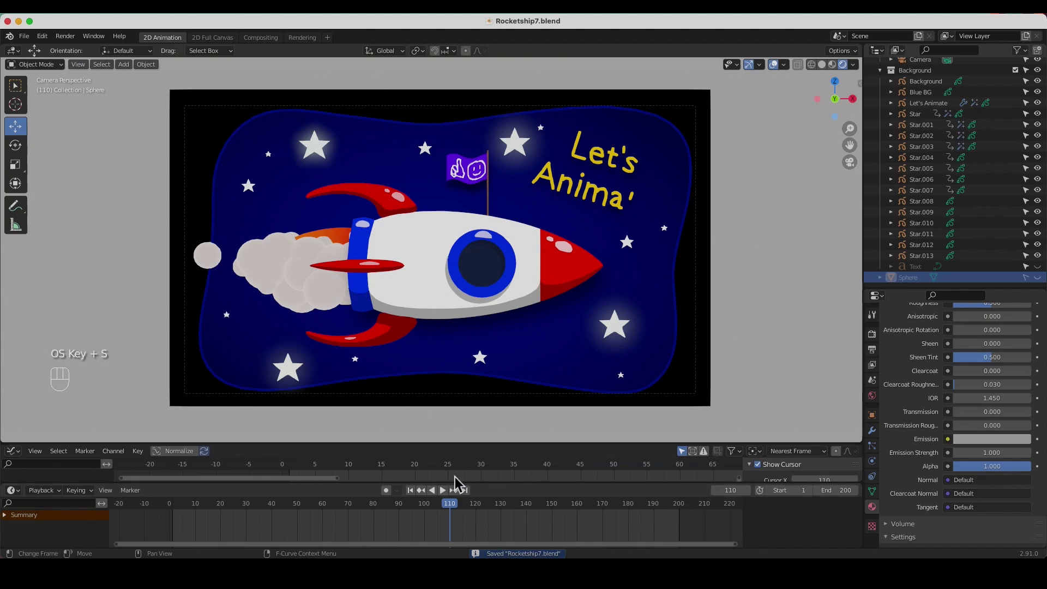
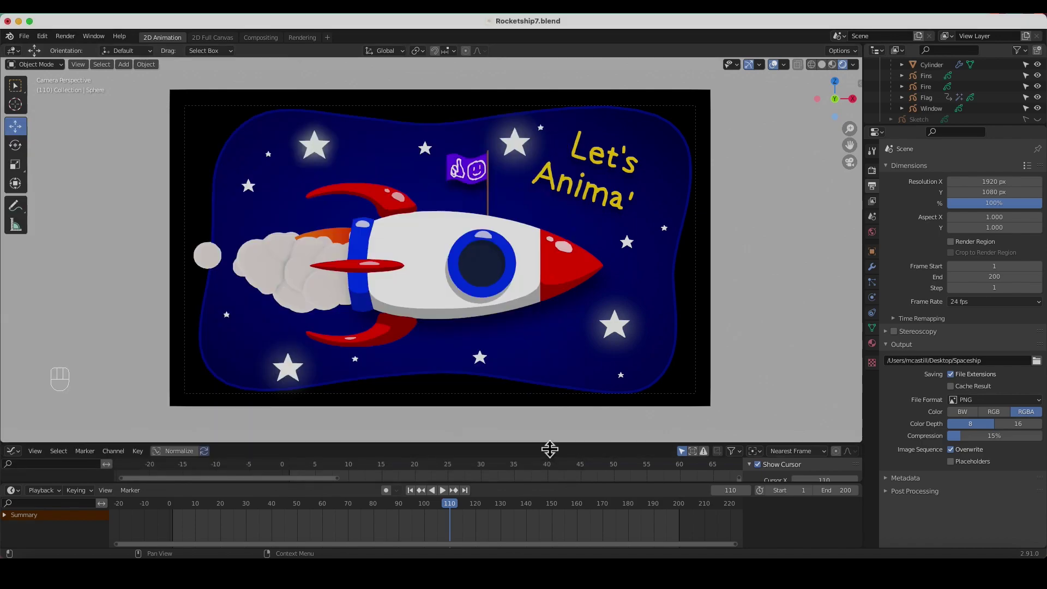
Set the render output File Format to FFmpeg Video instead of PNG
left_click(998, 463)
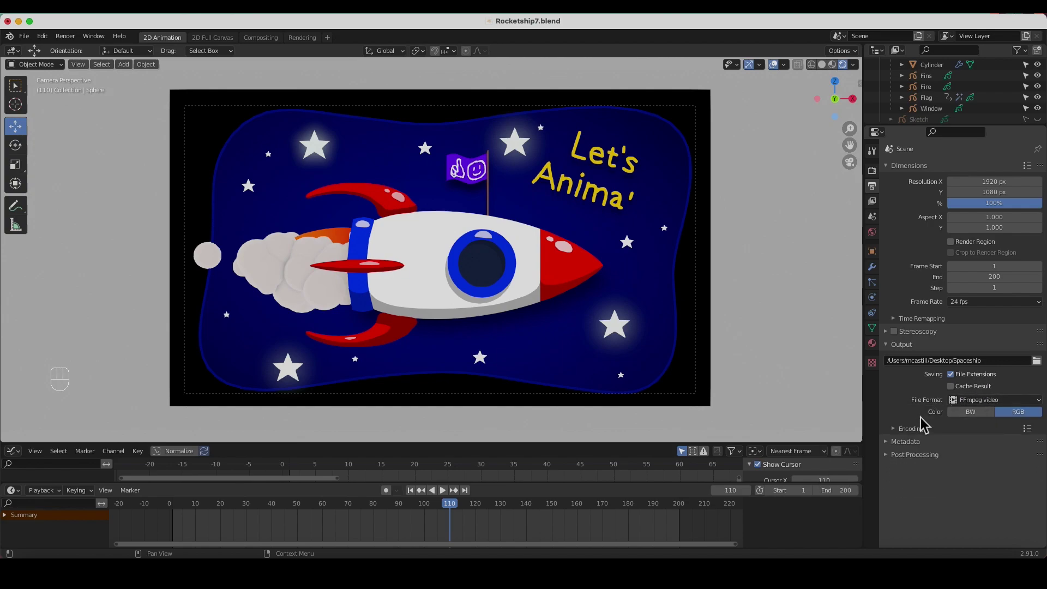
left_click(910, 436)
left_click_drag(998, 452, 973, 419)
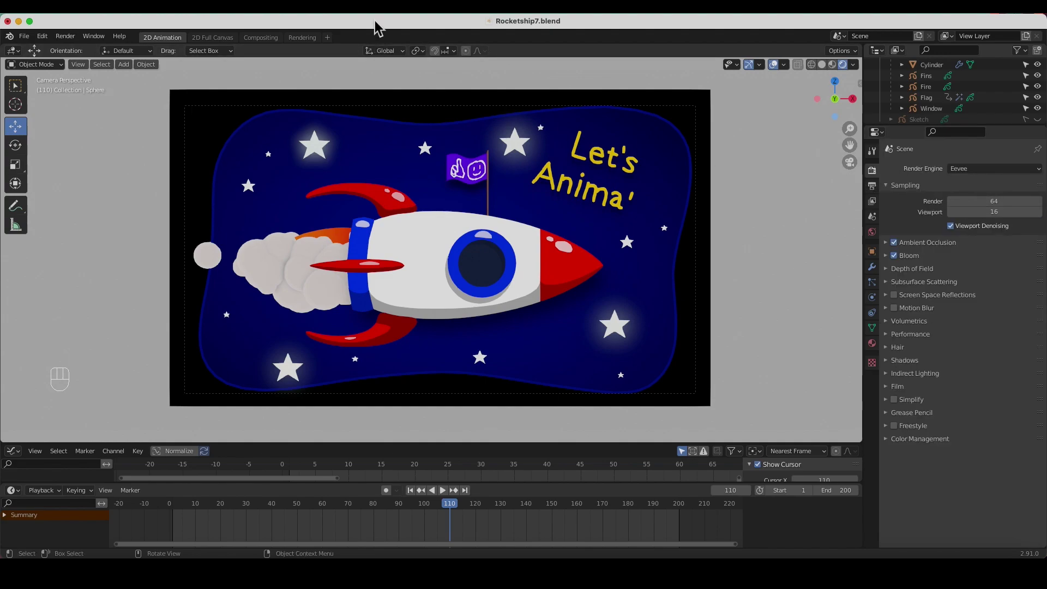
Enable the Outliner's render-visibility toggles and expand the MPEG-4 H.264 Encoding settings
key("super+s")
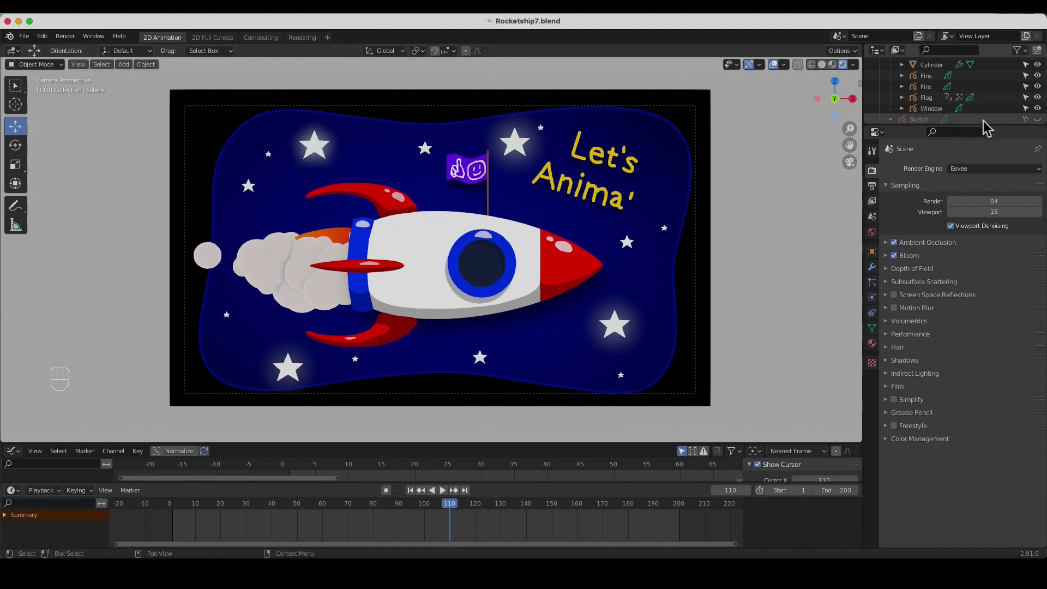
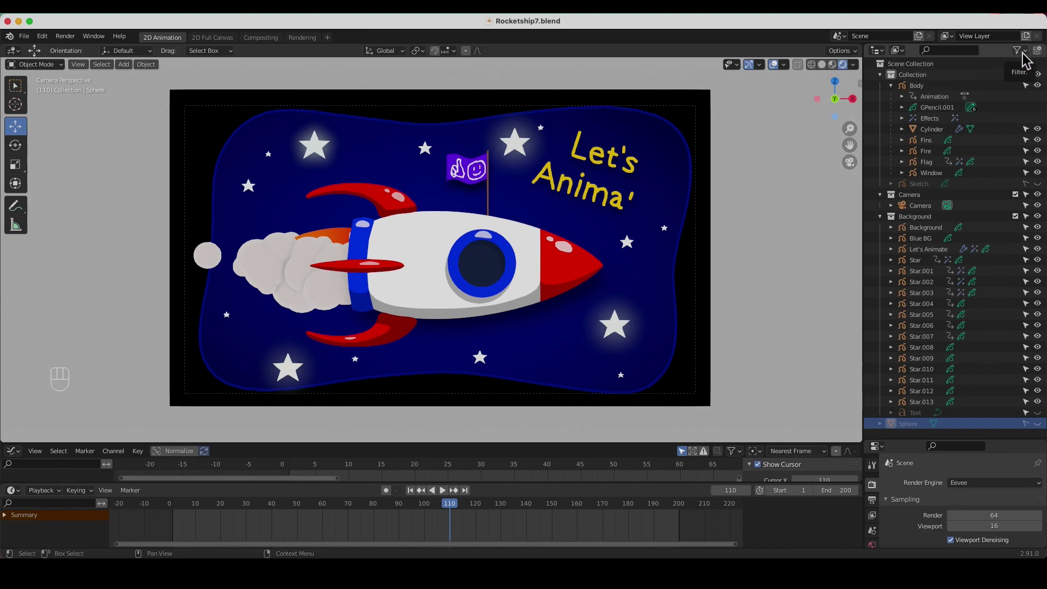
left_click_drag(1026, 58, 927, 160)
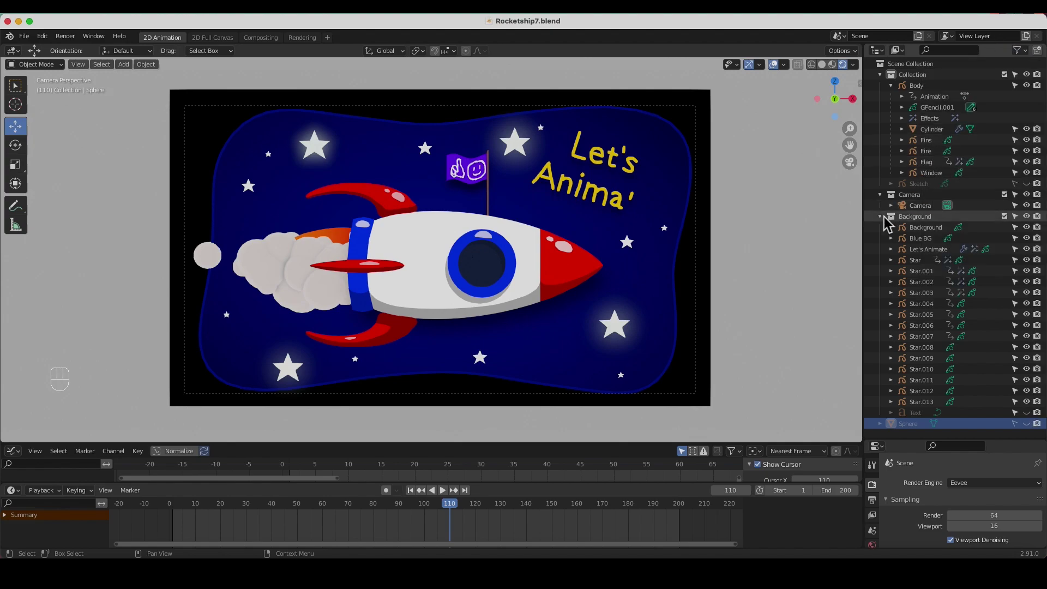
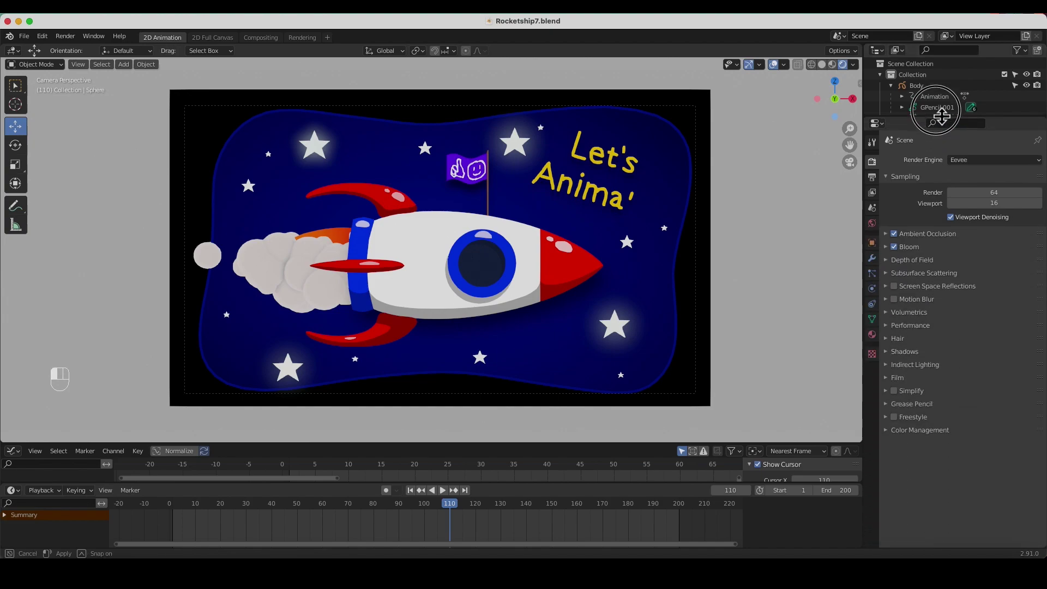
left_click(879, 169)
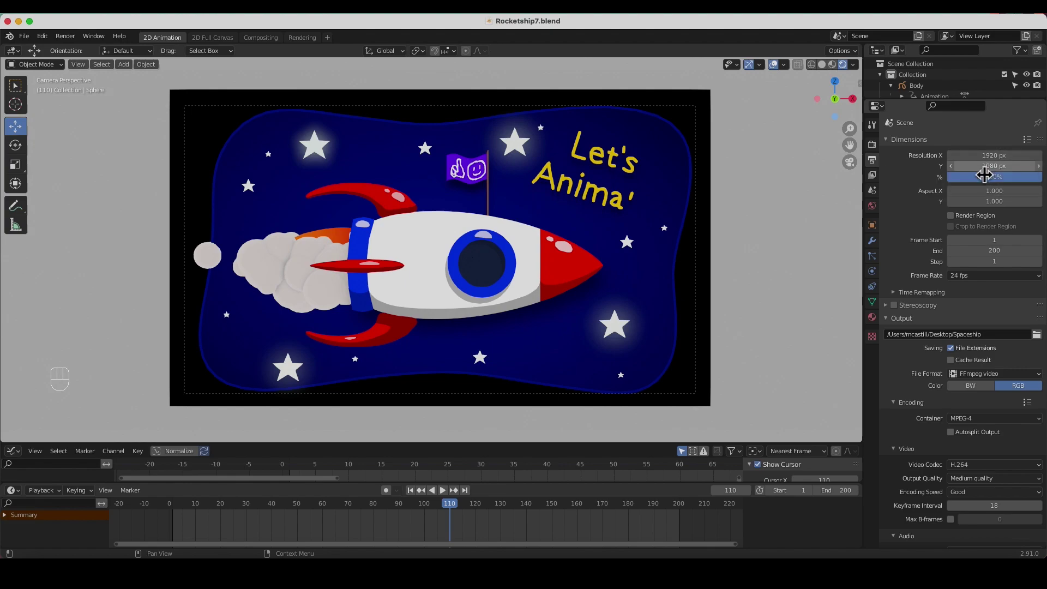